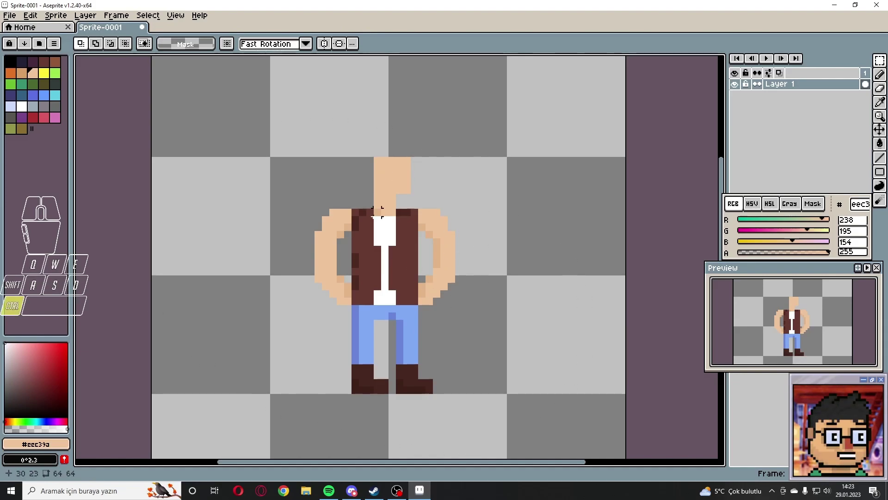
# Step: Bring up the save dialog for the unsaved 64×64 character sprite
pyautogui.press('ctrl+s')
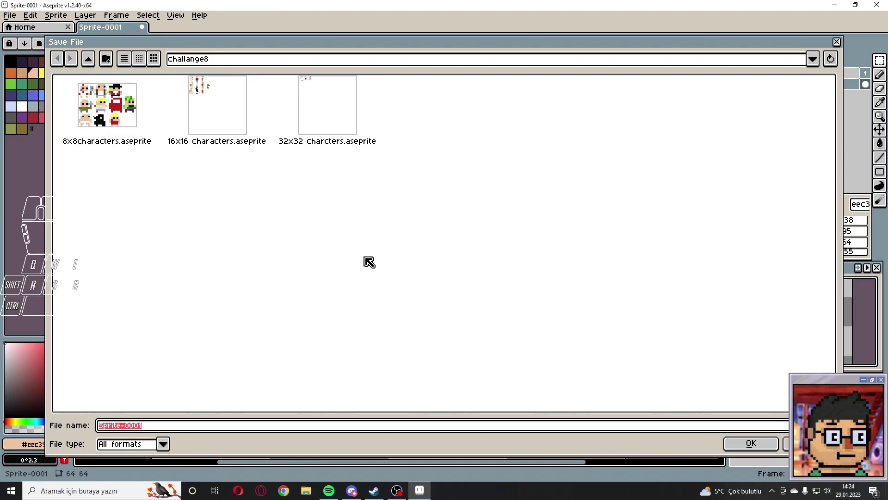
# Step: Navigate the save dialog up to the home folder and into the Desktop (Masaüstü)
pyautogui.click(92, 67)
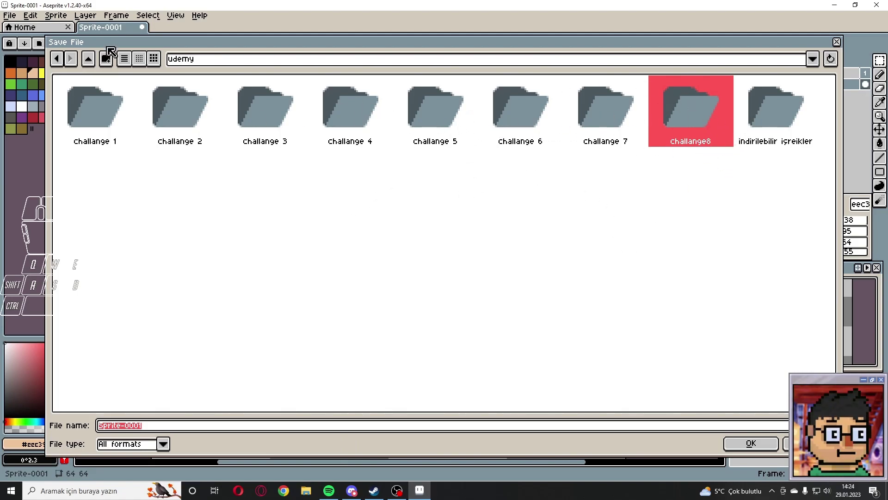
pyautogui.click(90, 67)
pyautogui.click(91, 66)
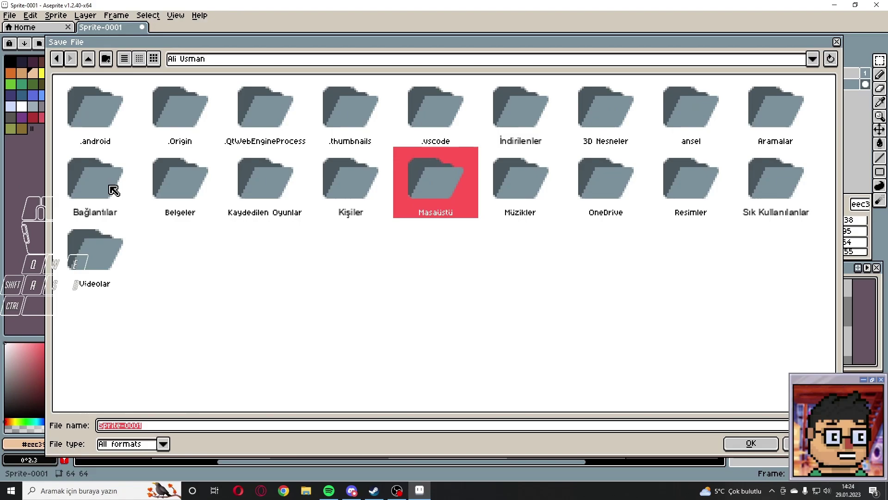
pyautogui.doubleClick(456, 180)
pyautogui.click(398, 190)
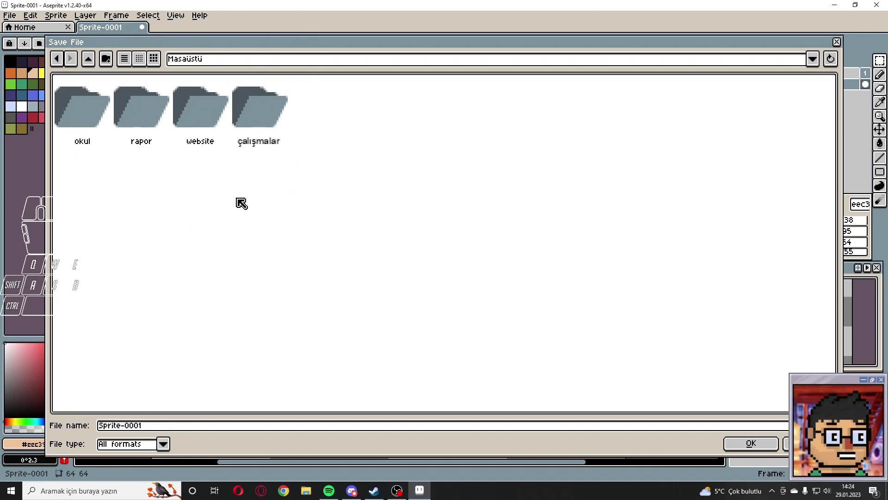
# Step: Name the sprite bodyguard, choose the Aseprite file type and save it
pyautogui.moveTo(163, 433); pyautogui.dragTo(113, 431)
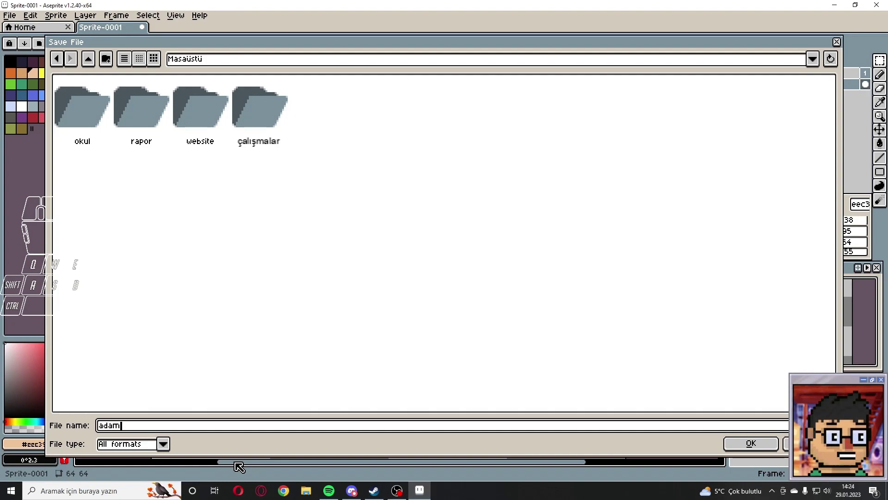
pyautogui.press('d')
pyautogui.press('a')
pyautogui.press('d')
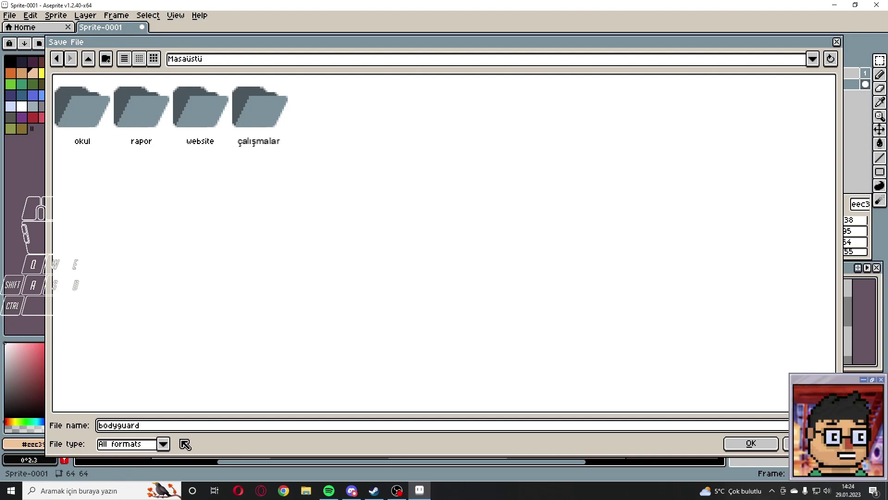
pyautogui.click(166, 448)
pyautogui.click(167, 449)
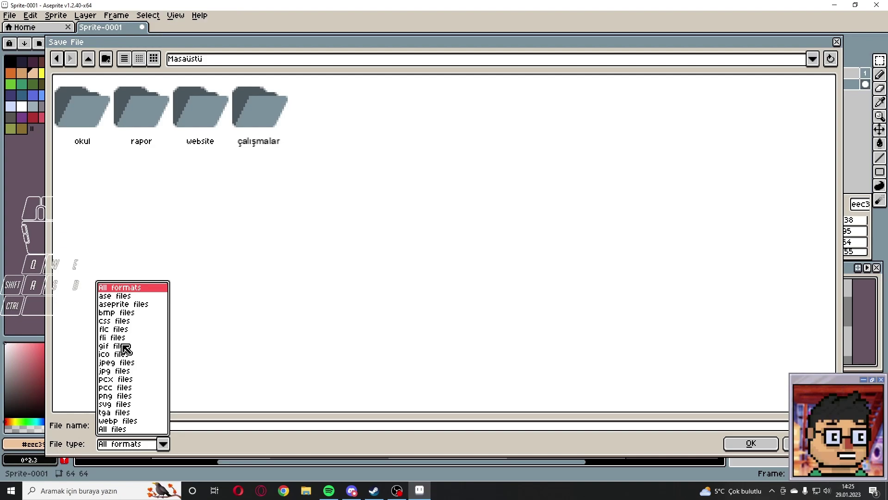
pyautogui.click(123, 312)
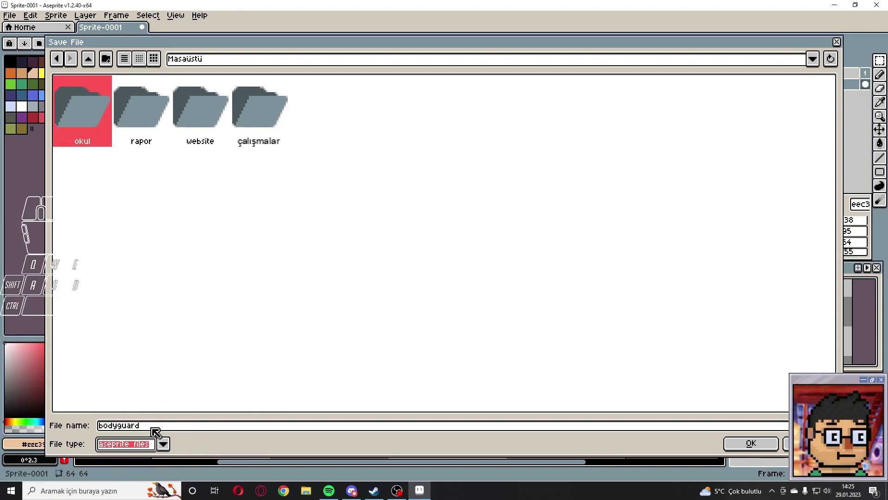
pyautogui.click(359, 298)
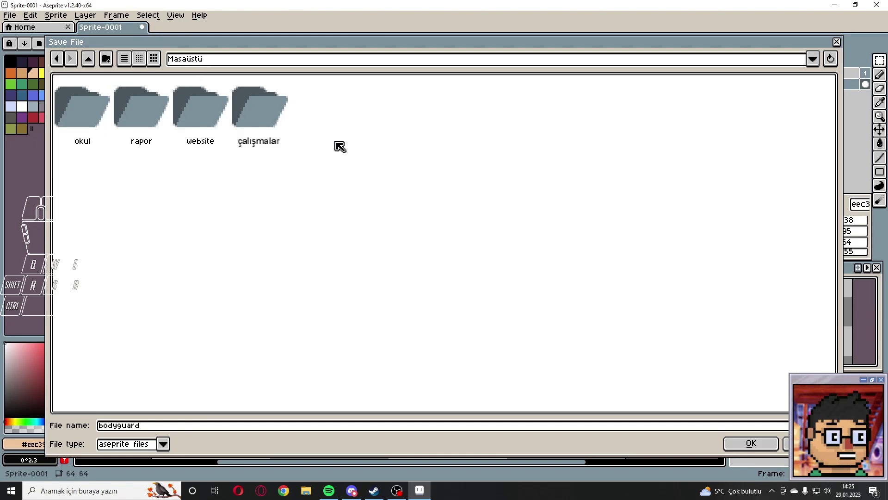
pyautogui.click(768, 447)
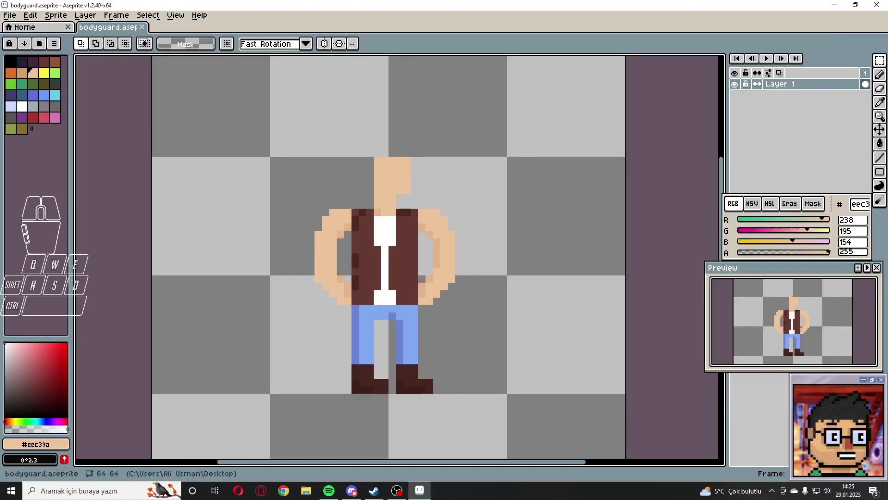
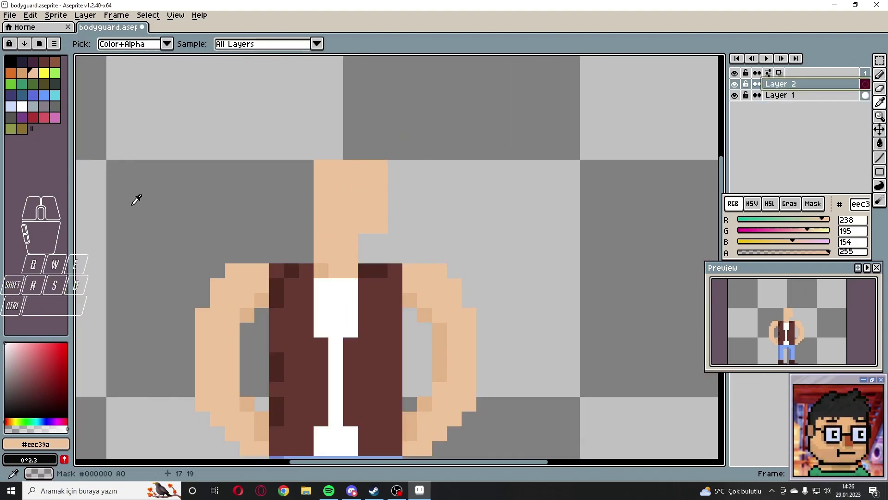
# Step: Pick orange for the cap and rename the new layer to şapka
pyautogui.click(16, 83)
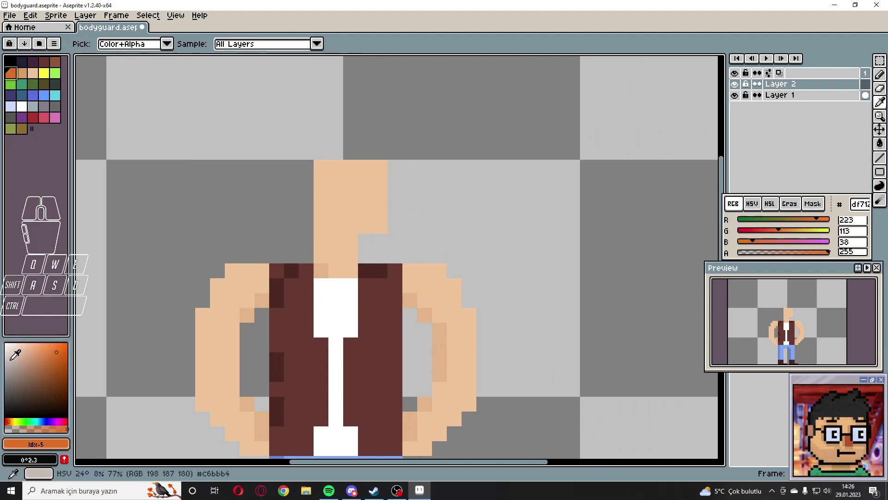
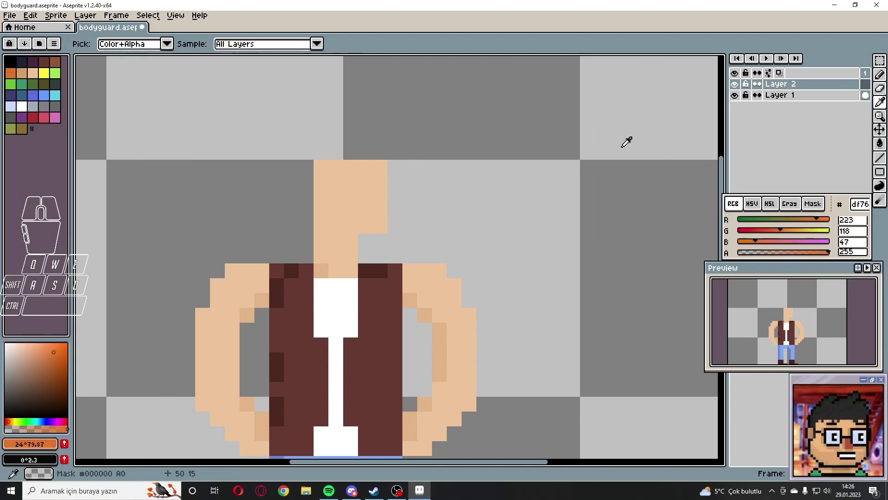
pyautogui.doubleClick(798, 88)
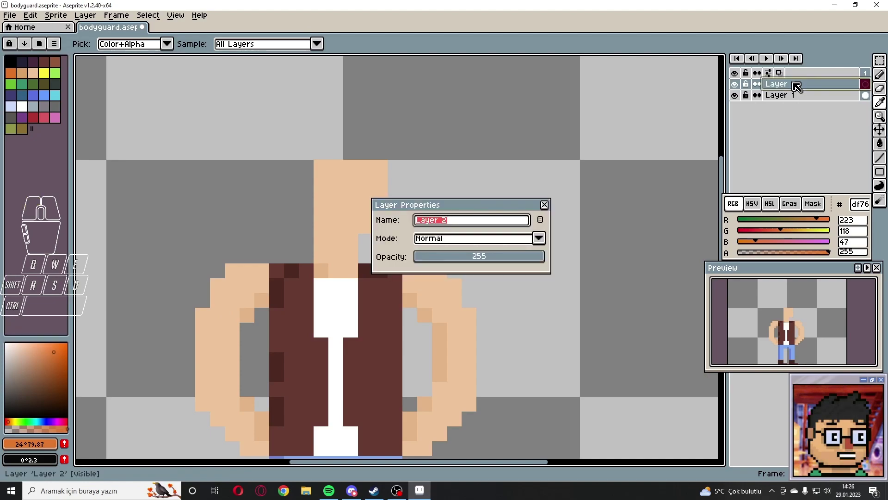
pyautogui.press('a')
pyautogui.press('a')
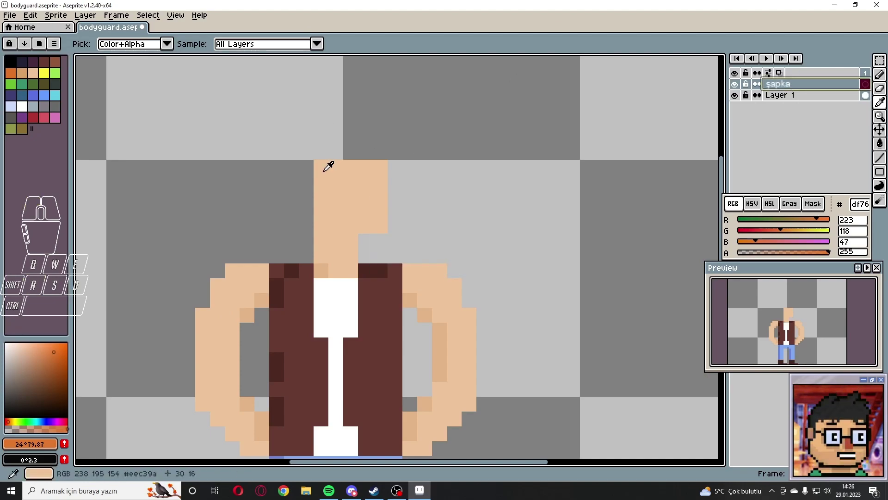
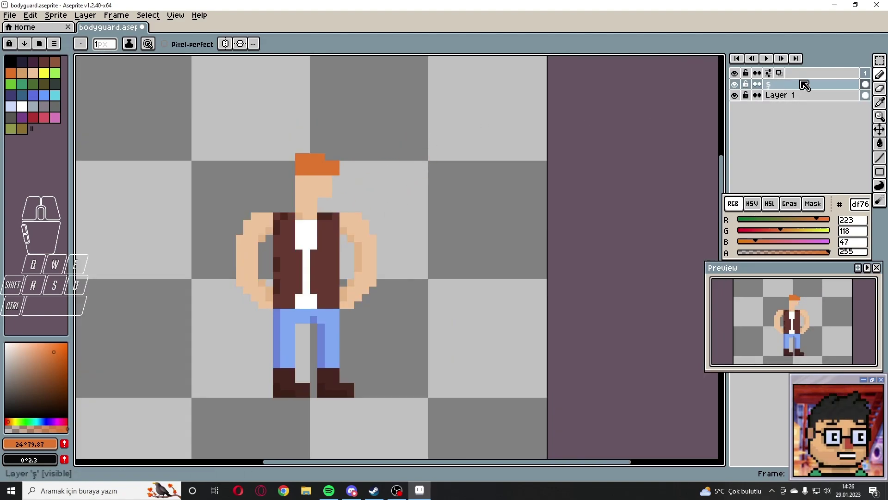
# Step: Reopen the layer's properties and correct its name back to şapka
pyautogui.doubleClick(780, 91)
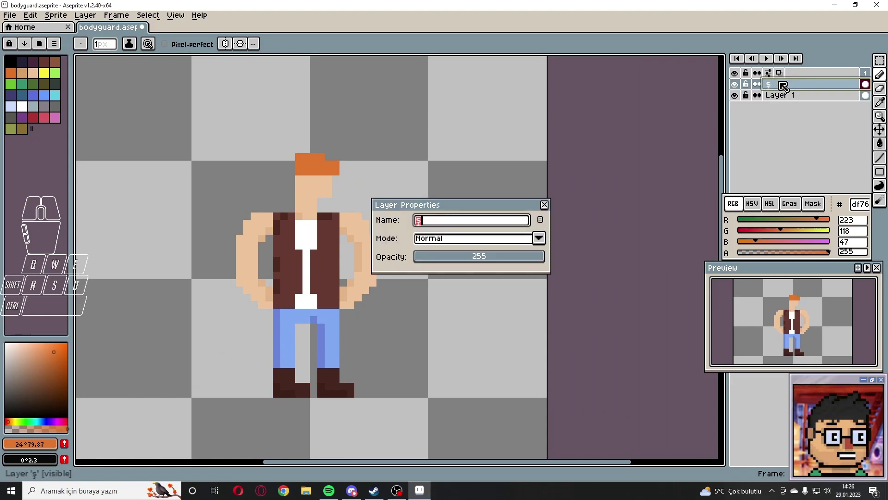
pyautogui.press('a')
pyautogui.press('a')
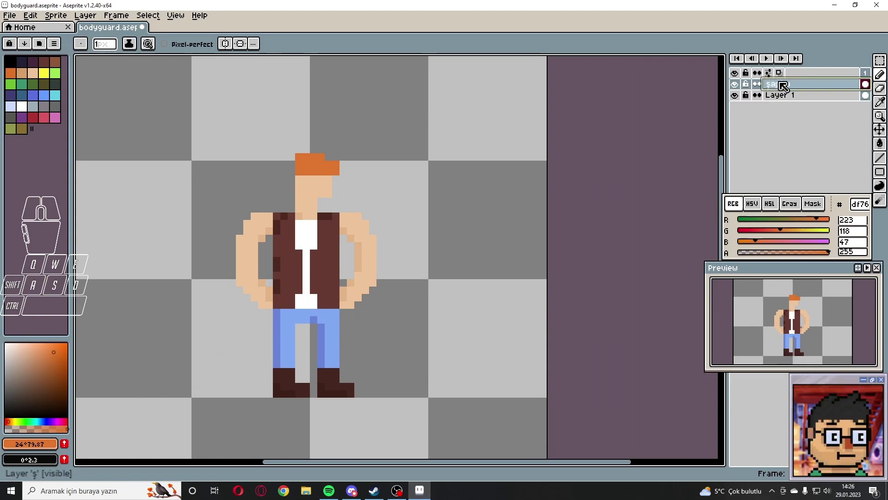
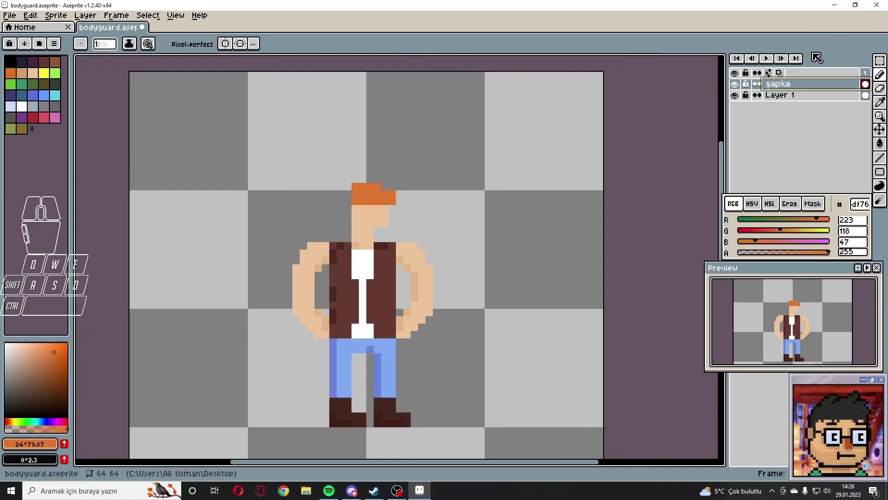
# Step: Save the bodyguard drawing with its new orange cap
pyautogui.press('ctrl+s')
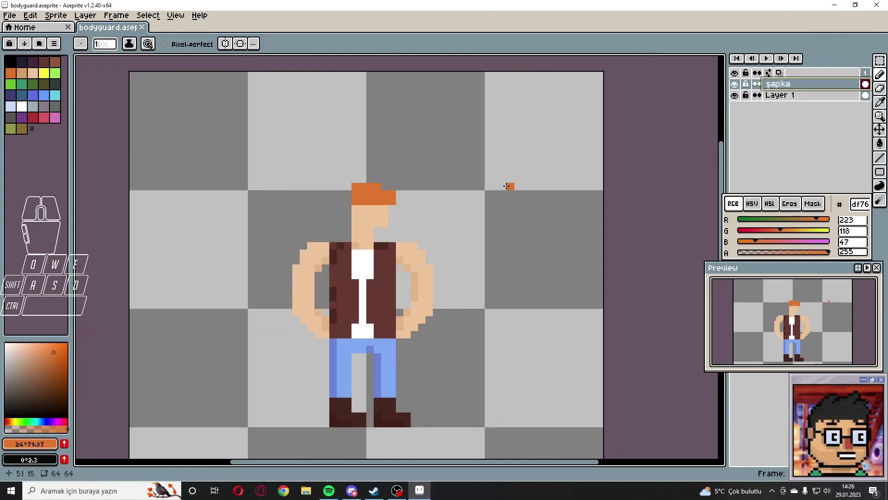
pyautogui.press('ctrl+s')
pyautogui.press('ctrl+s')
pyautogui.press('ctrl+s')
pyautogui.press('ctrl+s')
pyautogui.press('ctrl+s')
pyautogui.press('ctrl+s')
pyautogui.press('ctrl+s')
pyautogui.press('ctrl+s')
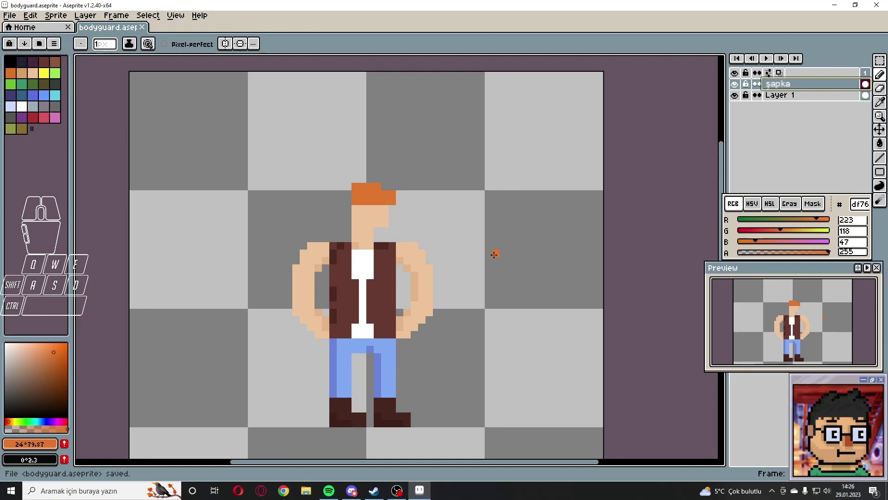
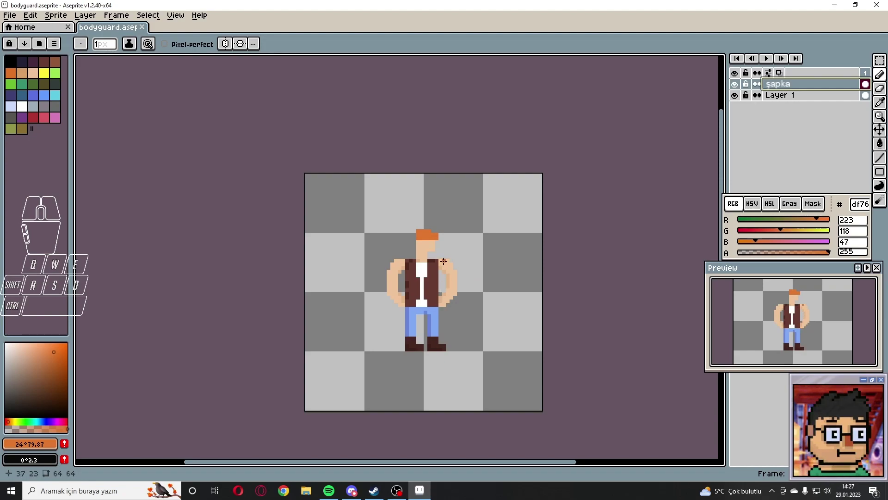
# Step: Start saving a copy under a new name from the File menu
pyautogui.click(21, 26)
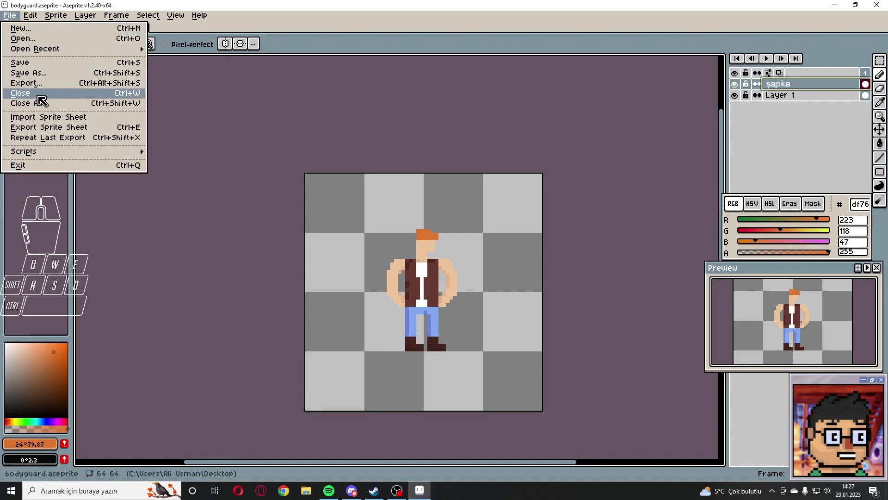
pyautogui.click(75, 65)
pyautogui.click(14, 24)
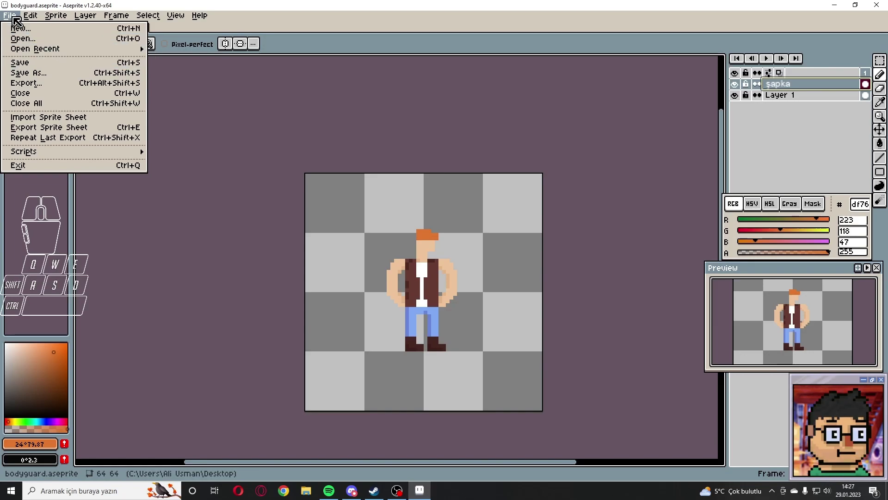
pyautogui.click(19, 21)
# Step: In Save As, return to the Desktop folder and start editing the copy's file name
pyautogui.press('ctrl+shift+s')
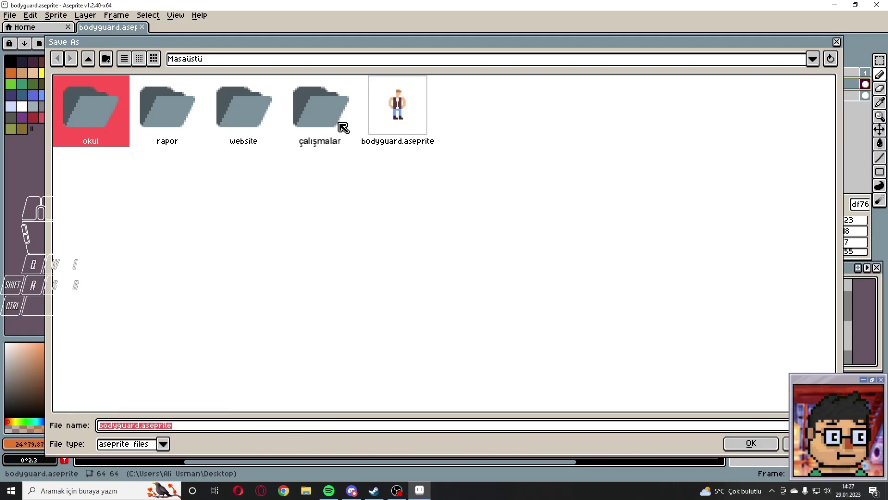
pyautogui.doubleClick(328, 124)
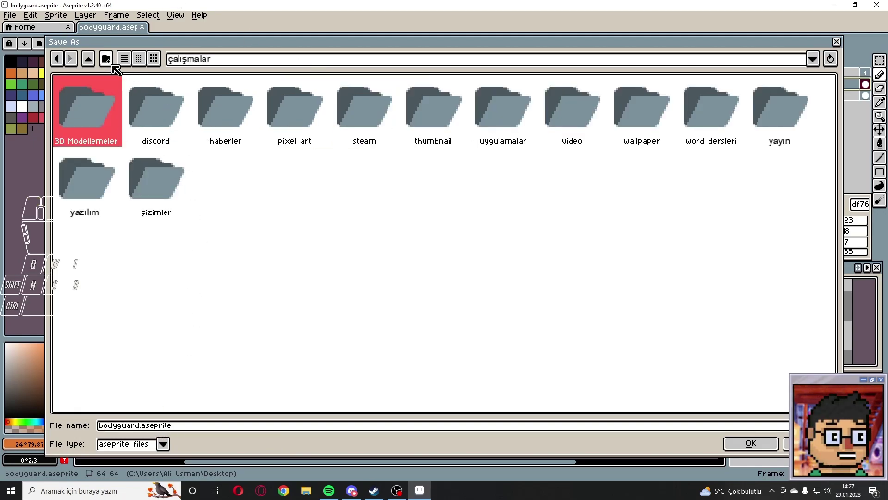
pyautogui.click(99, 64)
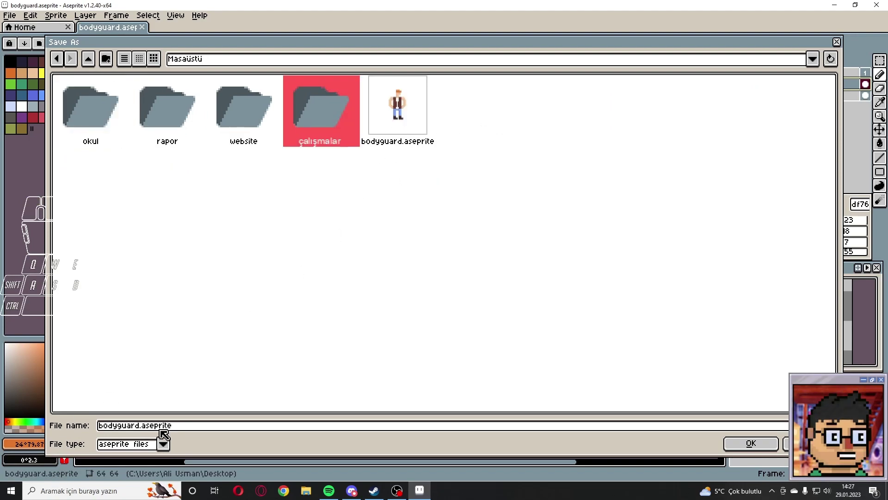
pyautogui.click(146, 429)
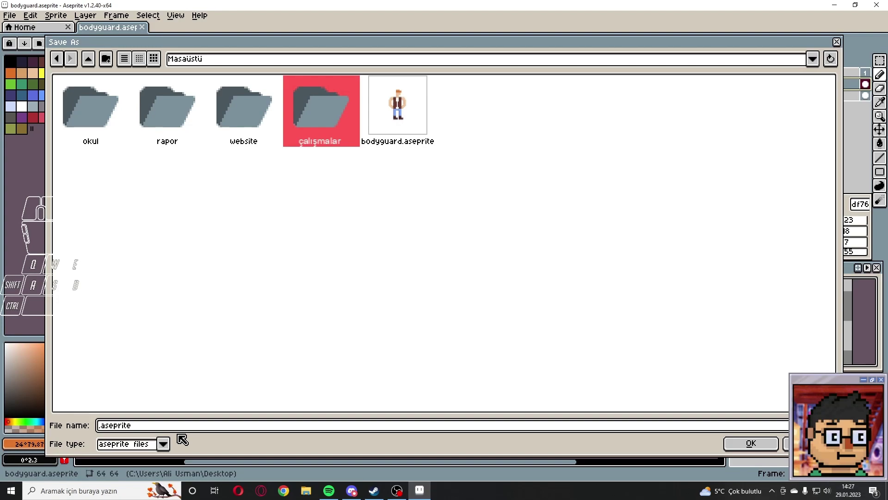
# Step: Rename the copy to şapkalı bodyguard and keep the Aseprite file type
pyautogui.press('a')
pyautogui.press('a')
pyautogui.press('space')
pyautogui.press('d')
pyautogui.press('a')
pyautogui.press('d')
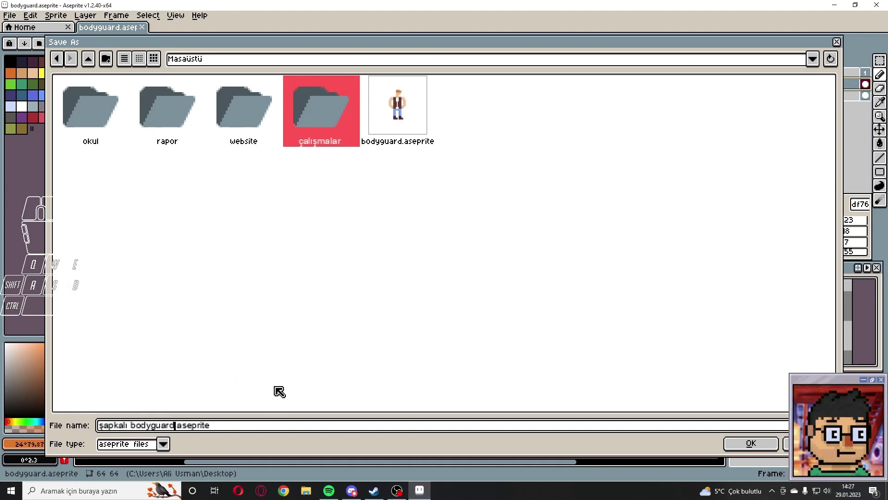
pyautogui.click(171, 446)
pyautogui.click(153, 307)
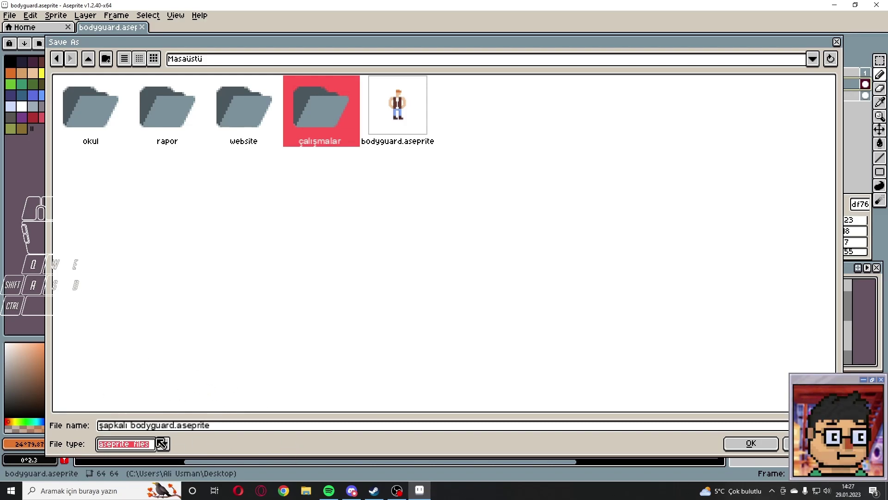
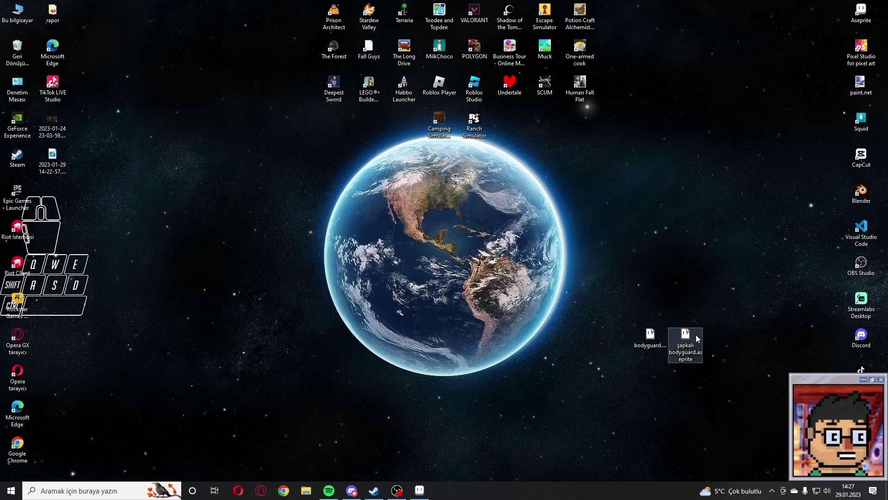
# Step: Open şapkalı bodyguard.aseprite from the desktop in Aseprite
pyautogui.doubleClick(698, 335)
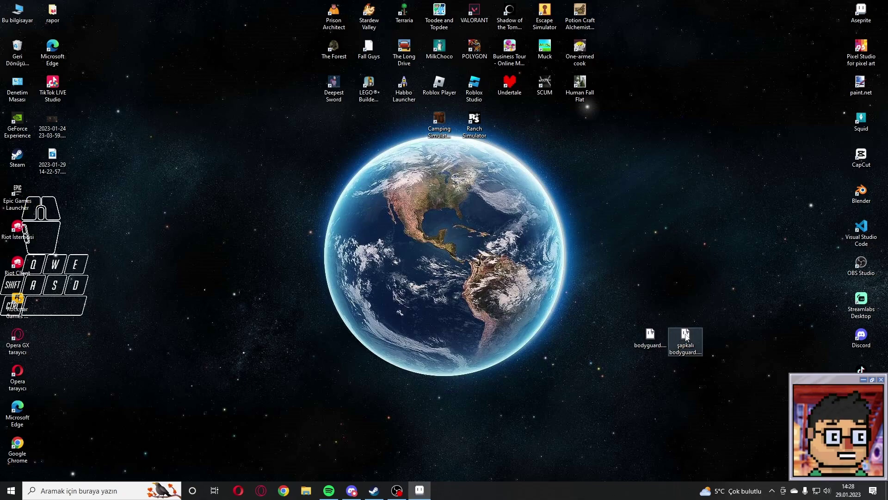
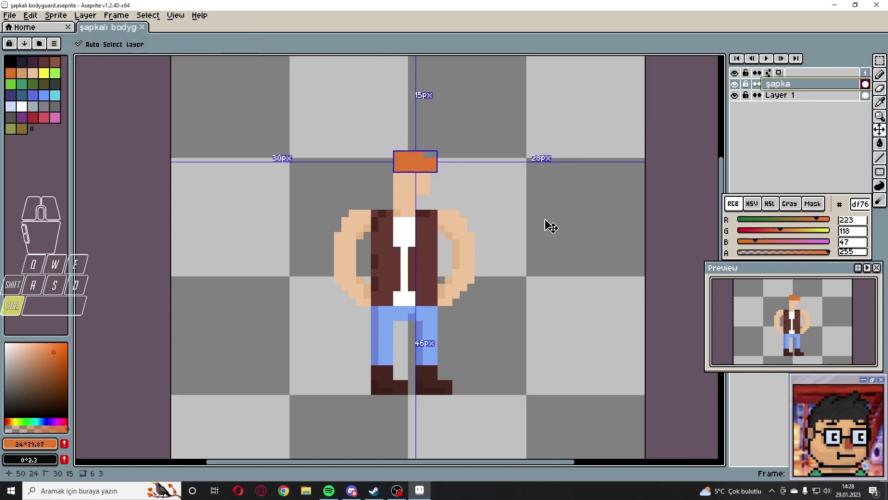
# Step: Re-save the hatted bodyguard file and bring up the save-as options
pyautogui.press('ctrl+s')
pyautogui.press('ctrl+s')
pyautogui.press('ctrl+s')
pyautogui.press('ctrl+s')
pyautogui.press('ctrl+s')
pyautogui.press('ctrl+s')
pyautogui.press('ctrl+s')
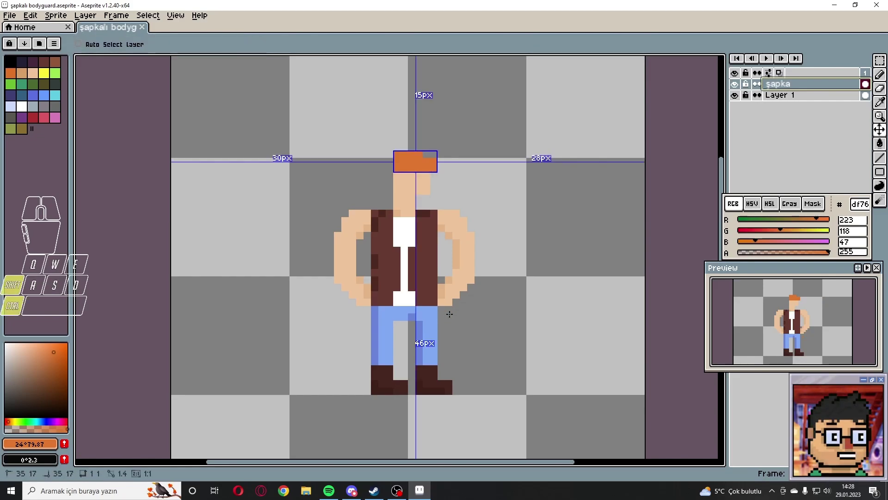
pyautogui.press('ctrl+shift+s')
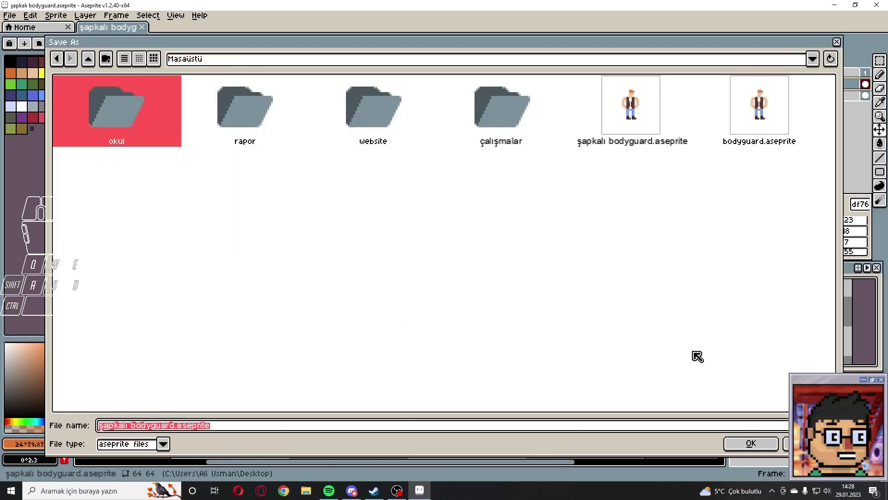
# Step: Set the file type to png and confirm saving şapkalı bodyguard.png, reaching the layers warning
pyautogui.click(174, 450)
pyautogui.click(123, 404)
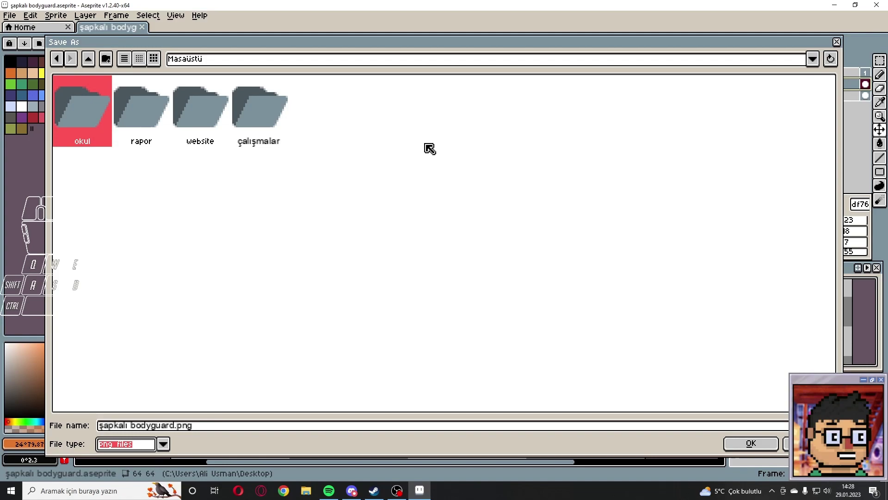
pyautogui.doubleClick(175, 442)
pyautogui.click(142, 308)
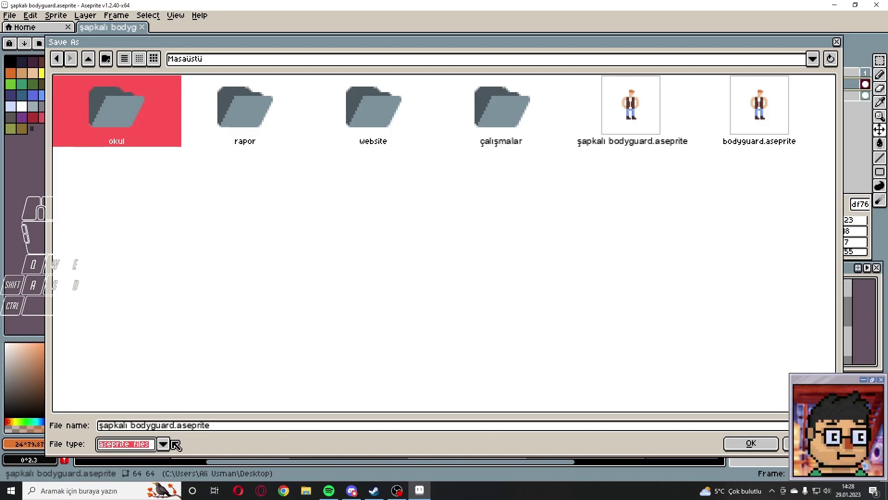
pyautogui.click(176, 447)
pyautogui.click(173, 452)
pyautogui.click(128, 399)
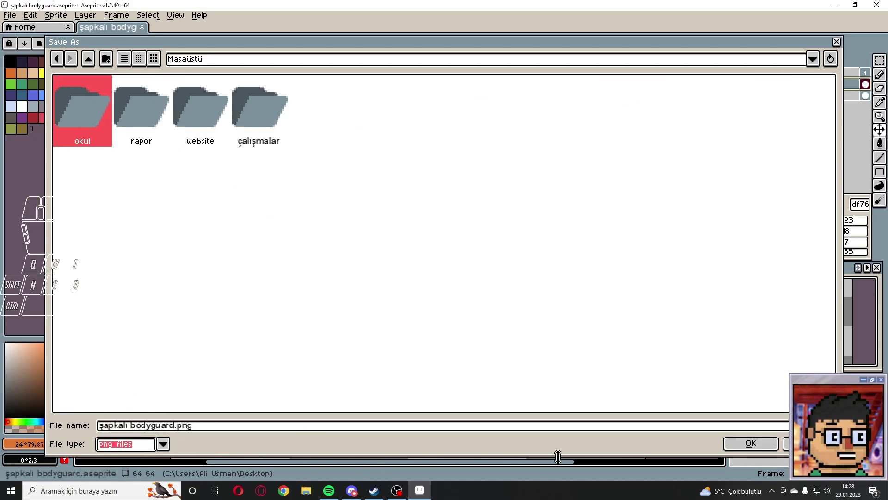
pyautogui.click(771, 448)
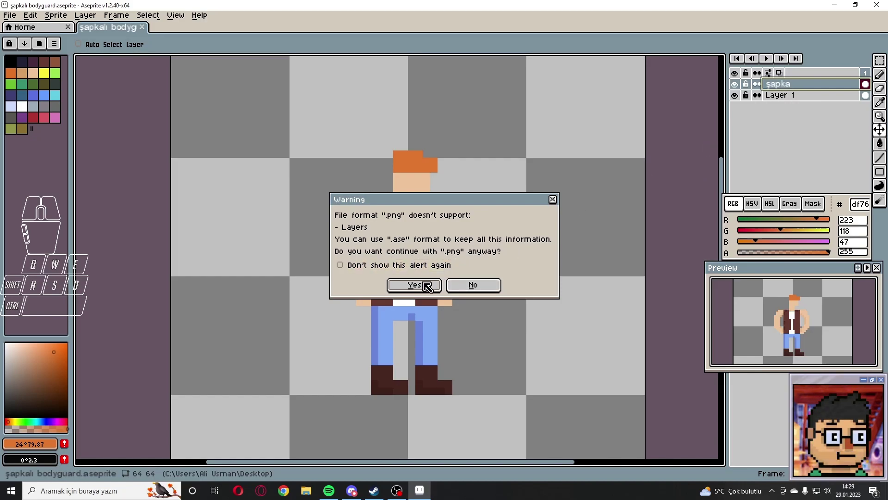
# Step: Accept the warning to save şapkalı bodyguard.png without layers
pyautogui.click(429, 288)
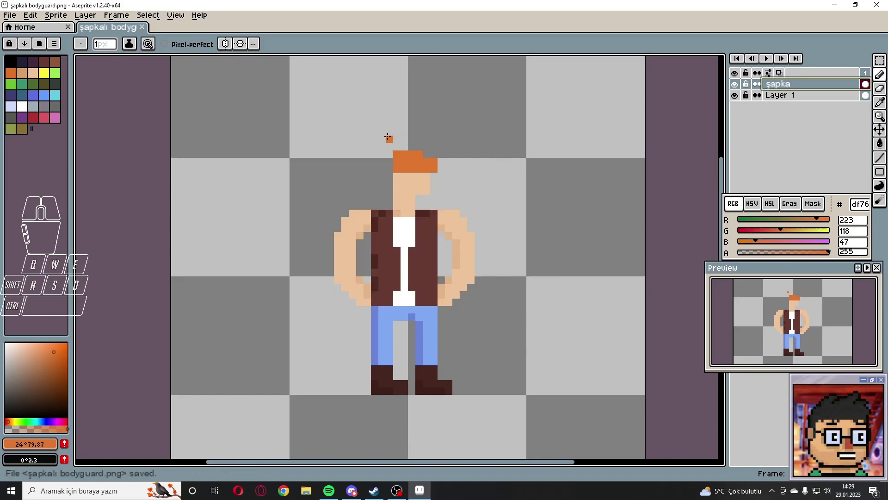
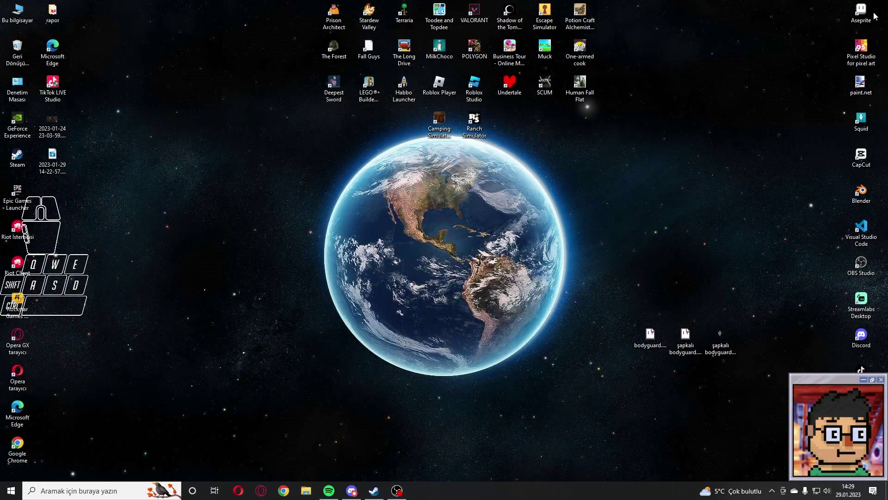
# Step: Relaunch Aseprite and pick the exported şapkalı bodyguard.png in the open dialog
pyautogui.doubleClick(861, 10)
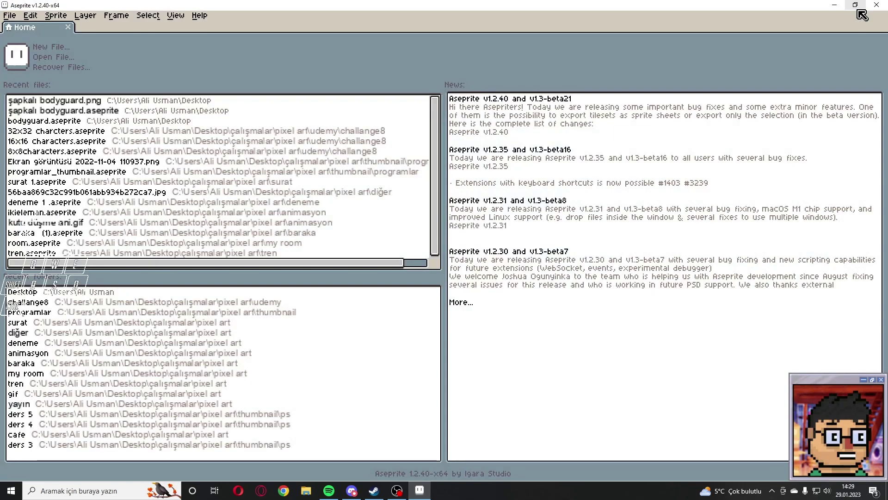
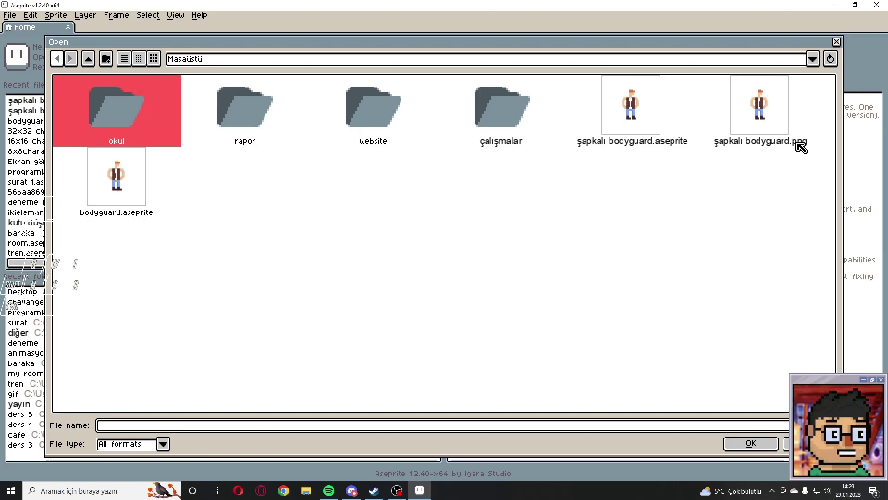
pyautogui.click(780, 116)
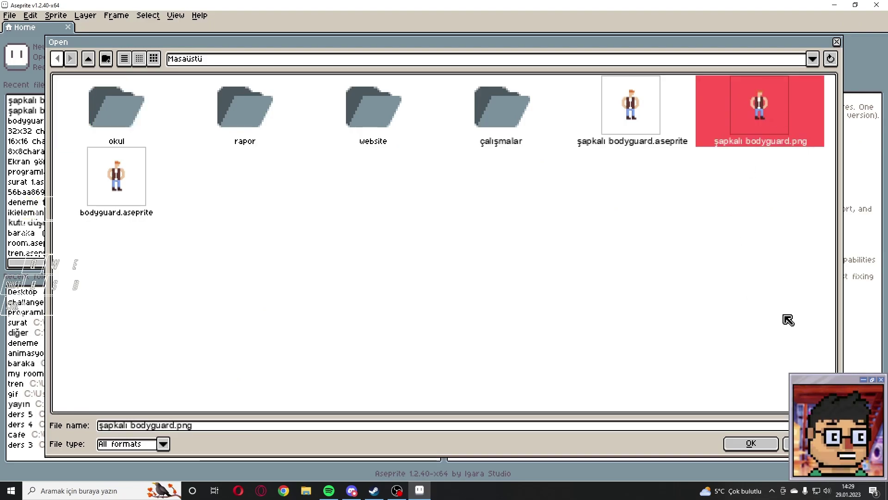
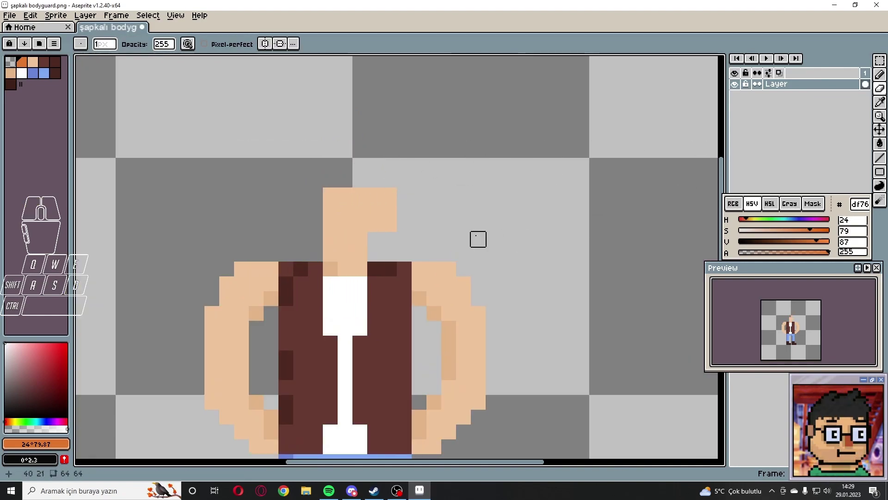
# Step: Scroll the PNG copy of the bodyguard while trying to remove the hat
pyautogui.scroll(-3)
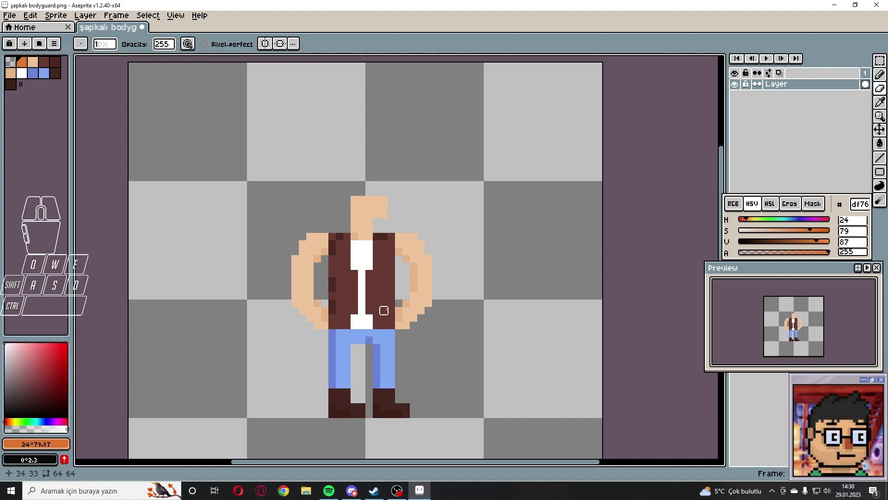
pyautogui.scroll(-3)
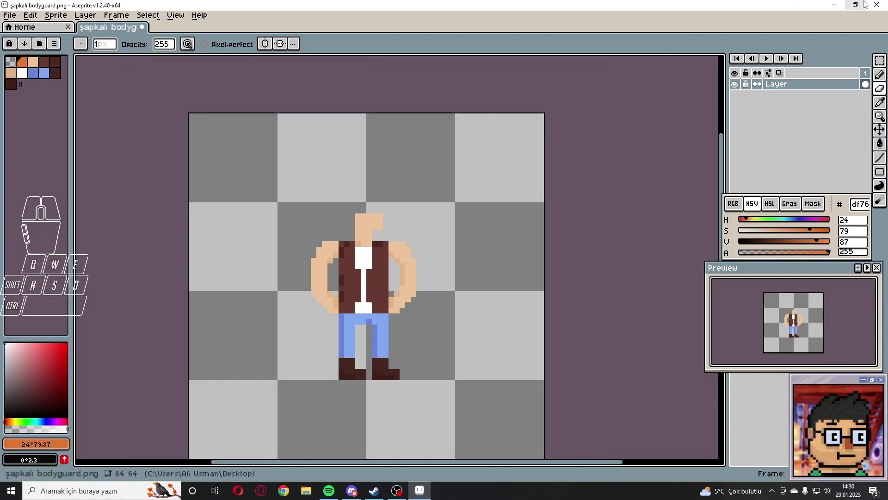
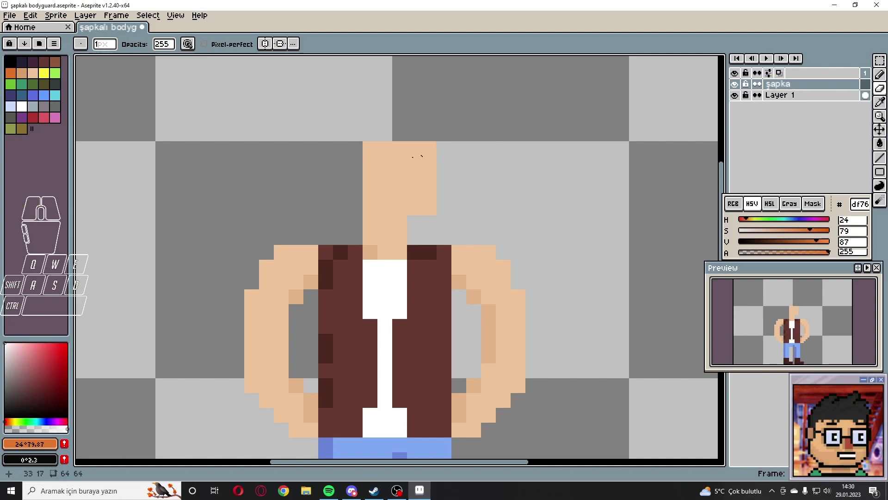
# Step: Bring back the disappeared hat with the E key before starting the new sprite
pyautogui.press('e')
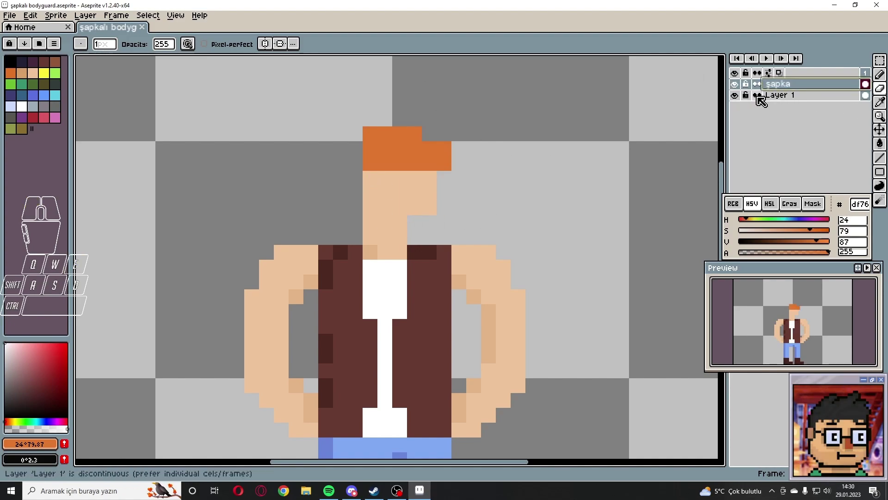
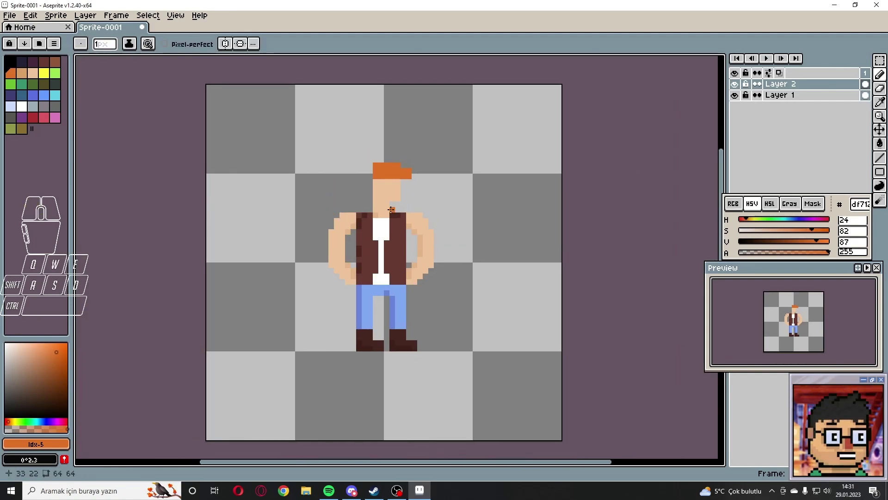
# Step: Save the new two-layer sprite on the Desktop as şbody.aseprite via Ctrl+S
pyautogui.scroll(3)
pyautogui.scroll(-3)
pyautogui.scroll(3)
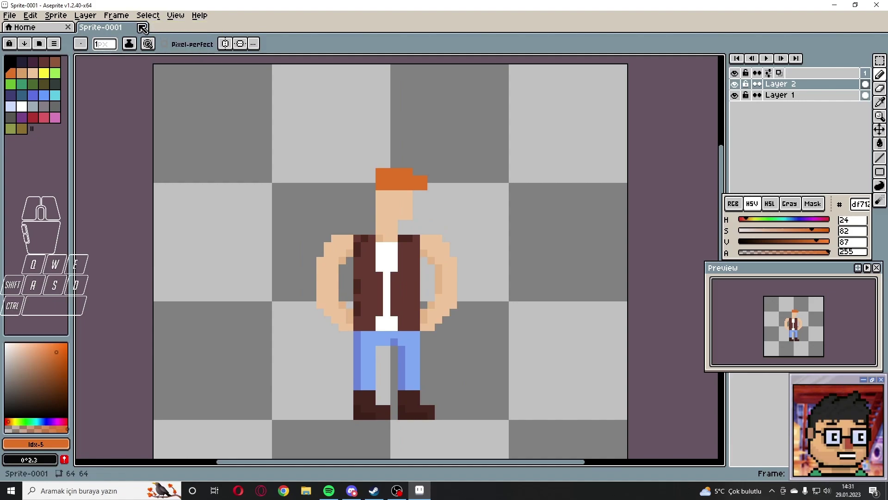
pyautogui.press('ctrl+s')
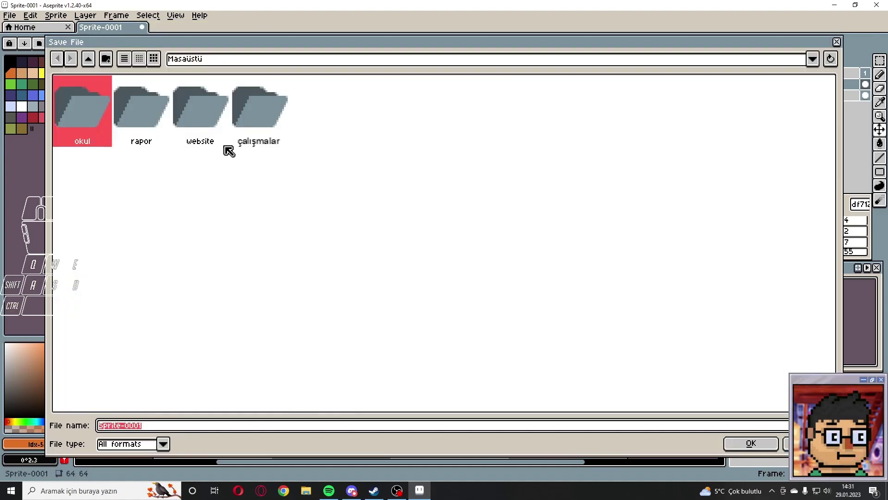
pyautogui.click(220, 319)
pyautogui.click(159, 429)
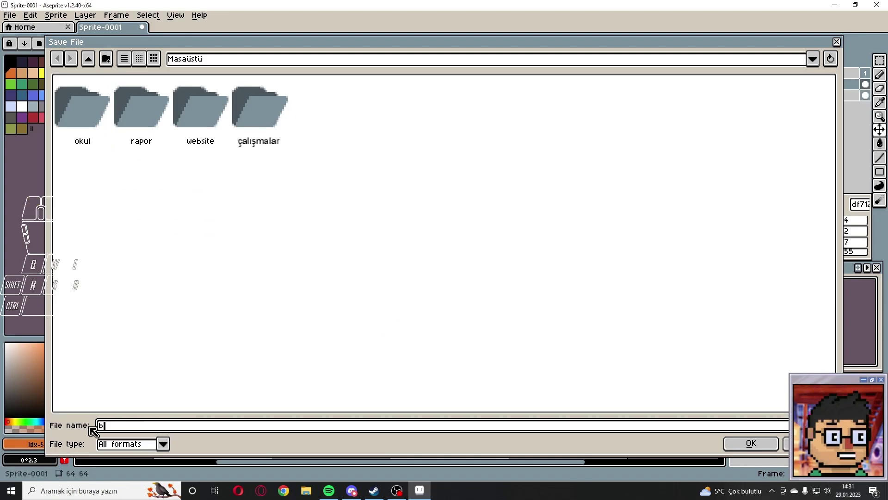
pyautogui.press('a')
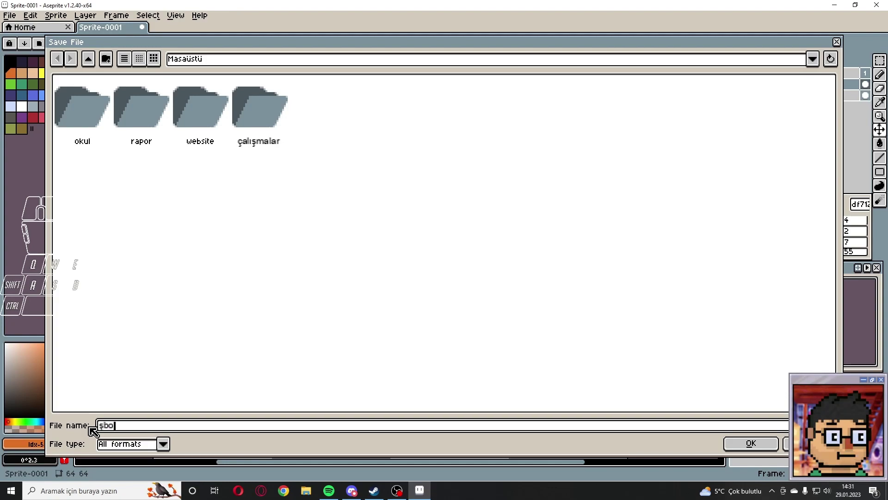
pyautogui.press('d')
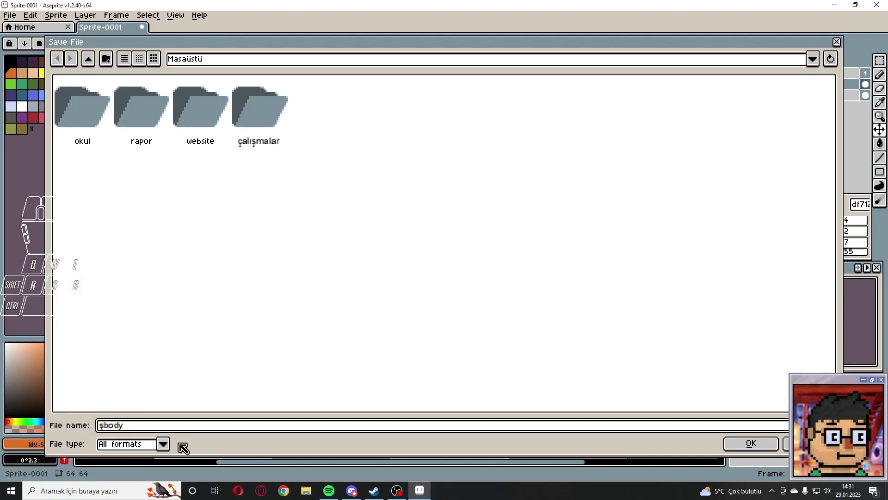
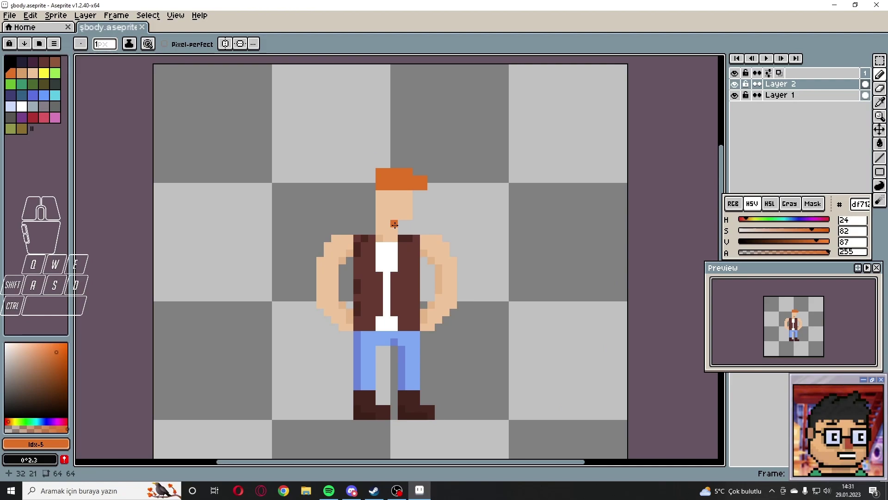
pyautogui.scroll(-3)
pyautogui.scroll(3)
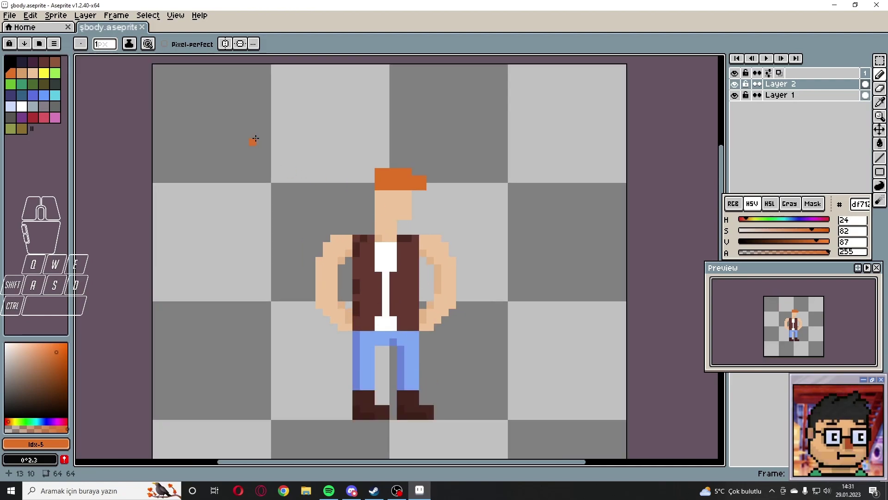
pyautogui.press('ctrl+shift+s')
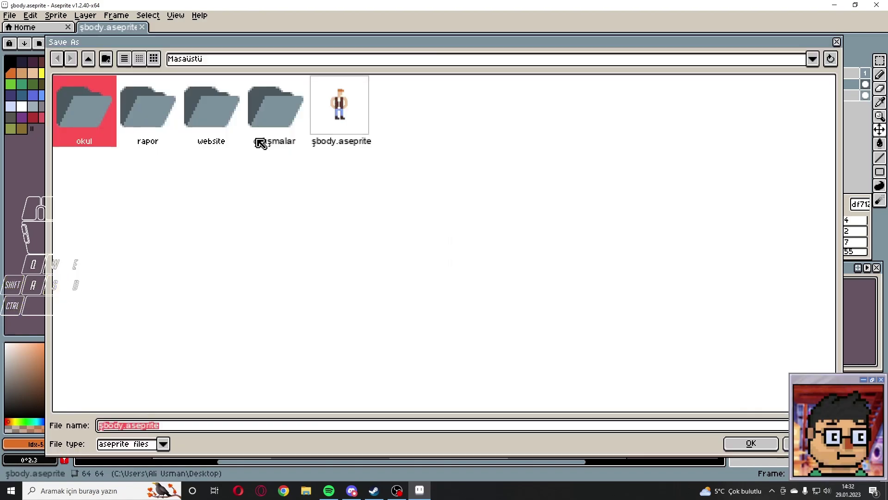
pyautogui.click(167, 448)
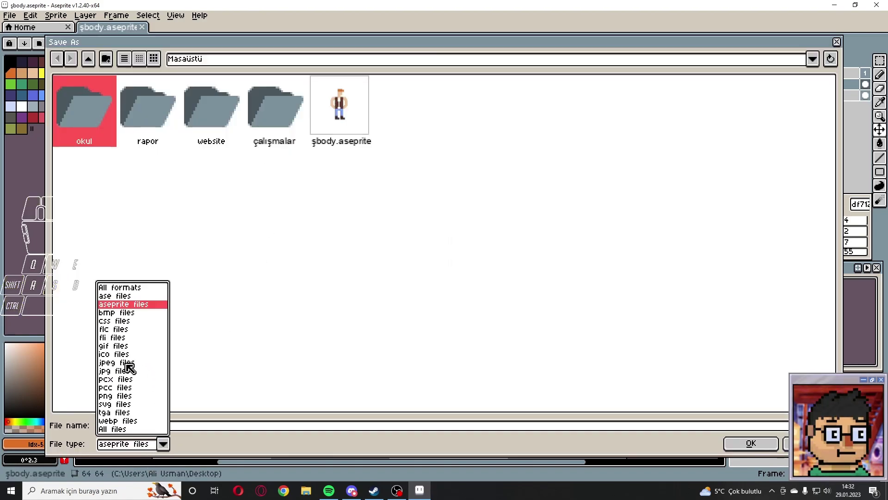
pyautogui.click(122, 402)
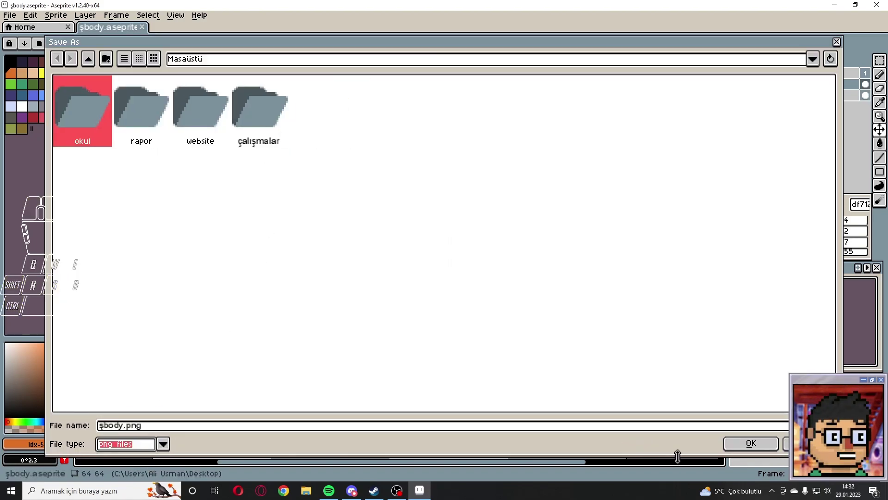
pyautogui.click(734, 447)
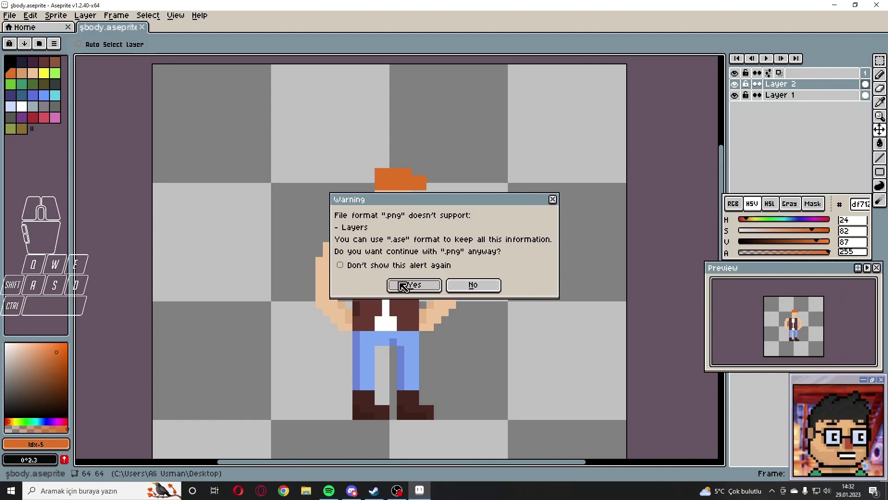
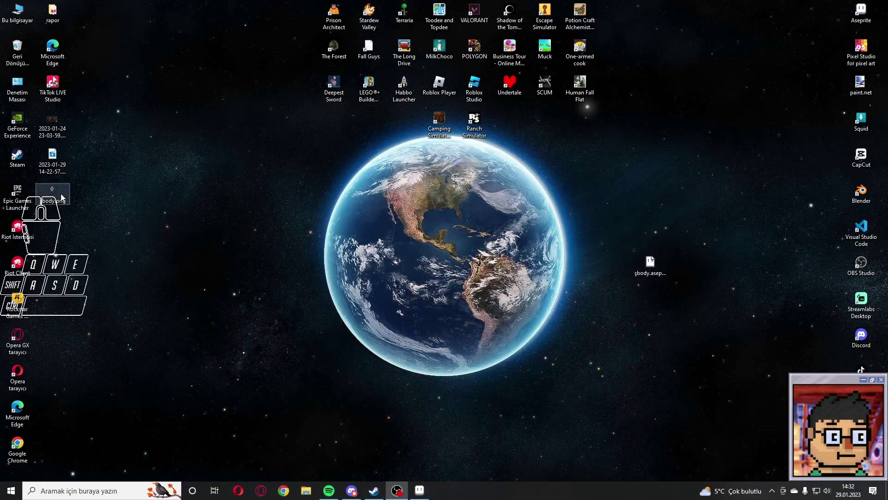
pyautogui.click(62, 197)
# Step: Restore the preview window's position and delete the layer holding the orange hat
pyautogui.click(577, 304)
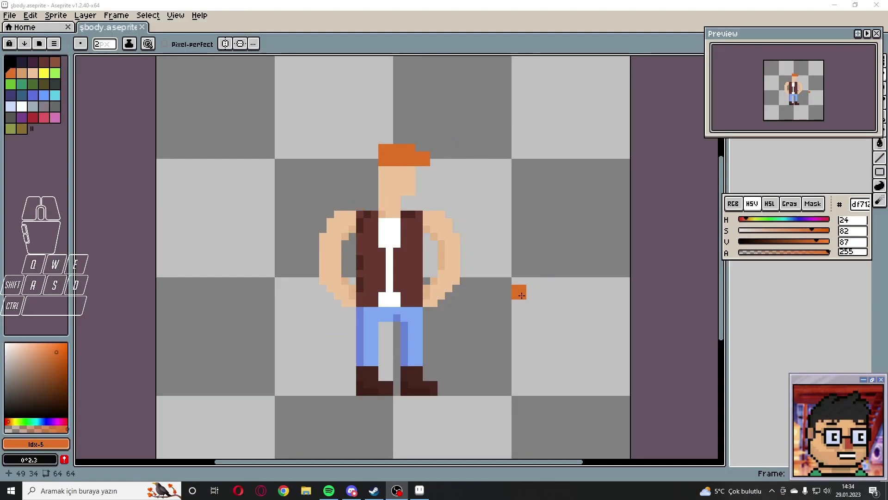
pyautogui.moveTo(764, 40); pyautogui.dragTo(760, 275)
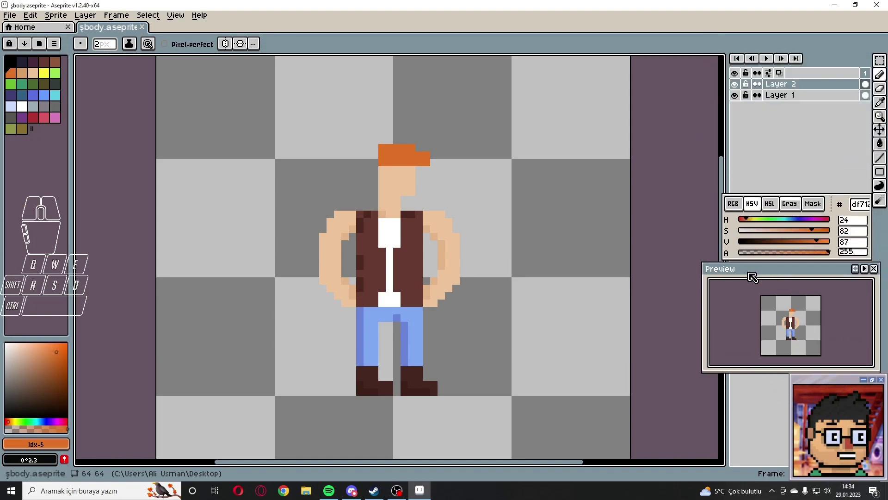
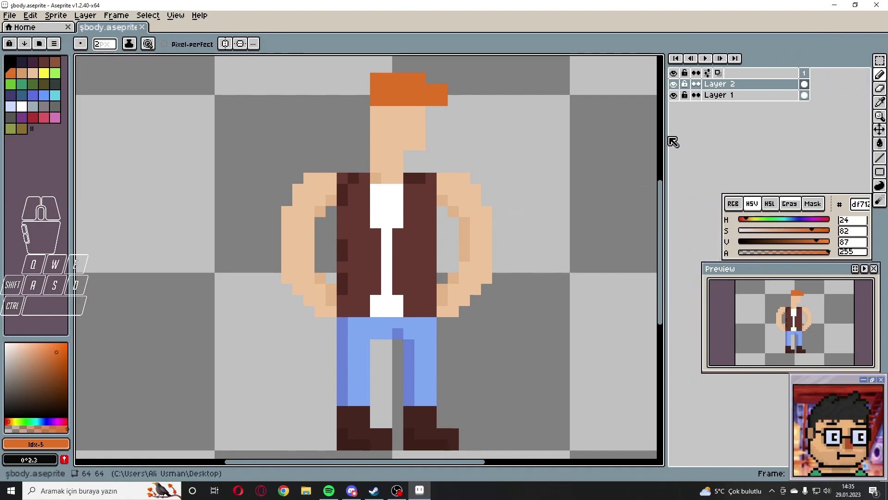
pyautogui.click(765, 92)
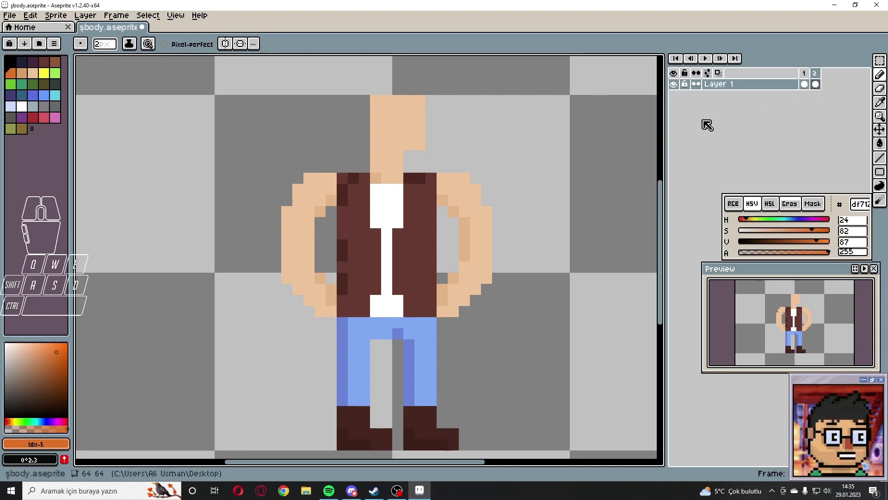
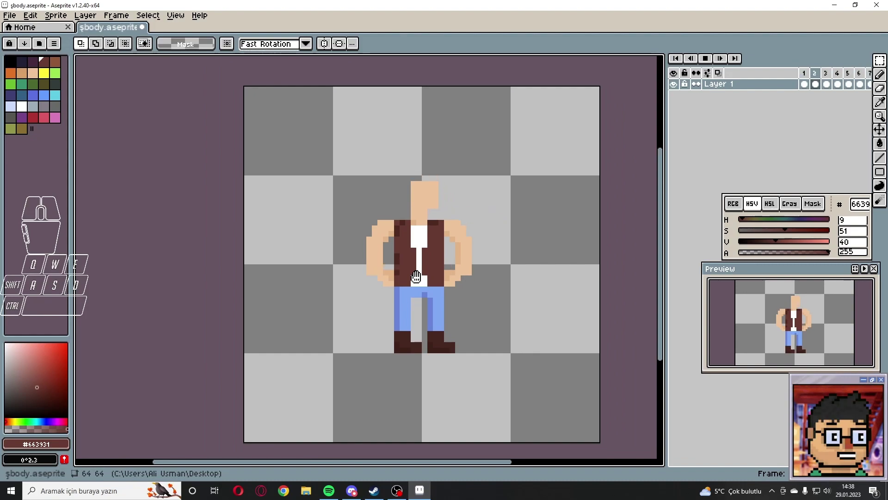
# Step: Save the seven-frame animation as a new file named şbodya.aseprite on the desktop
pyautogui.scroll(3)
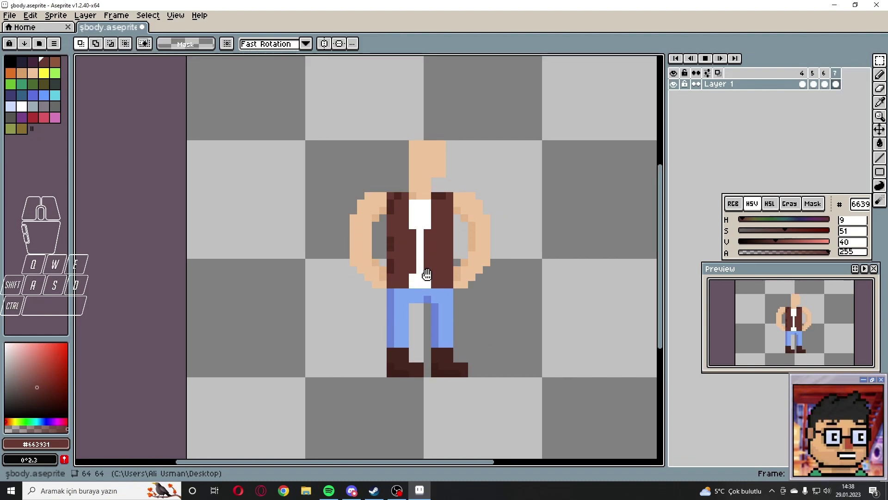
pyautogui.scroll(-3)
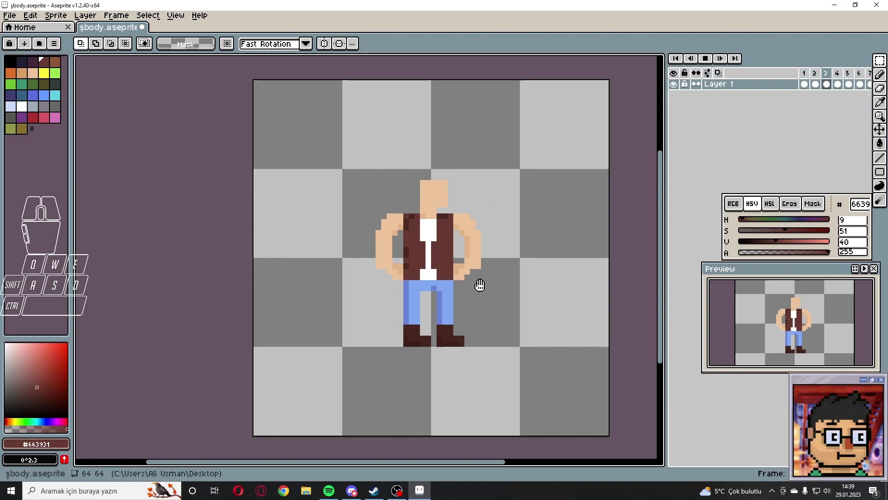
pyautogui.press('ctrl+shift+s')
pyautogui.click(126, 433)
pyautogui.doubleClick(131, 433)
pyautogui.press('a')
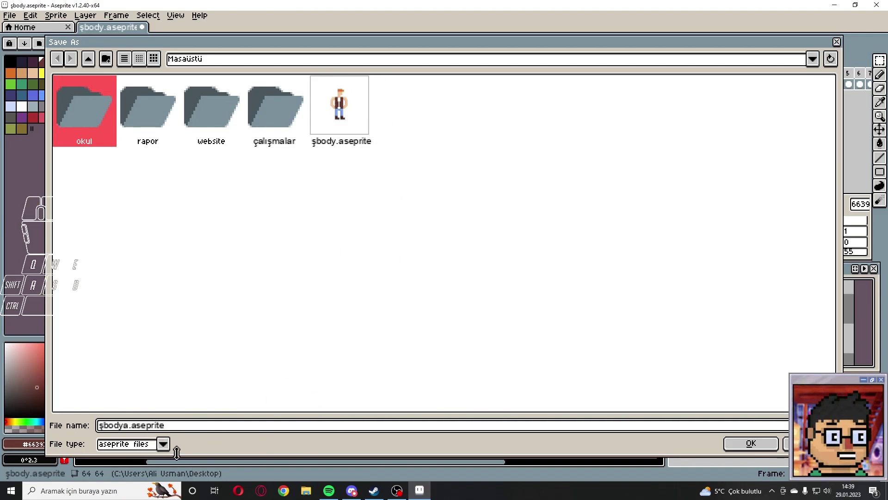
pyautogui.click(756, 456)
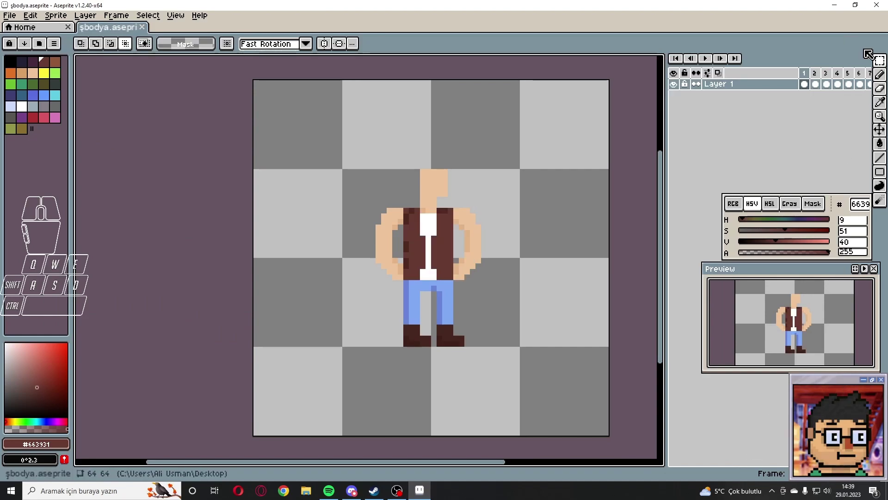
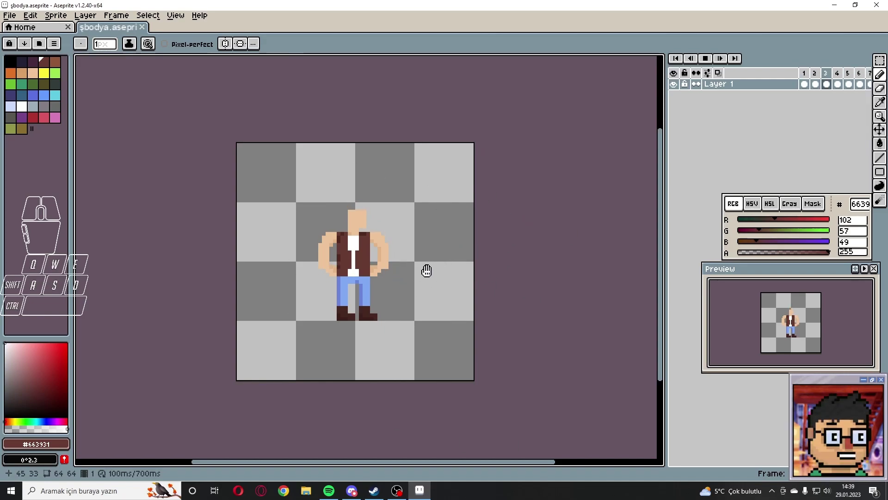
# Step: Save As with PNG format and agree to export one şbodya PNG per frame
pyautogui.press('ctrl+shift+s')
pyautogui.click(174, 445)
pyautogui.click(130, 397)
pyautogui.click(173, 452)
pyautogui.click(142, 405)
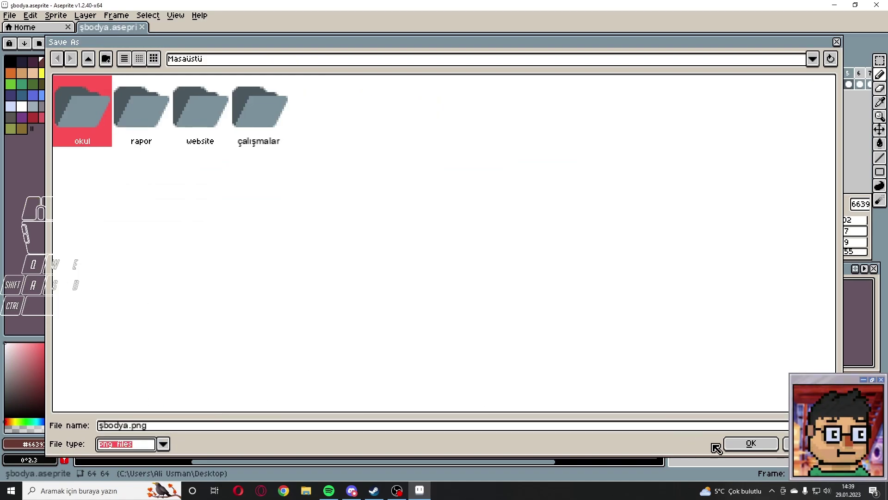
pyautogui.click(749, 456)
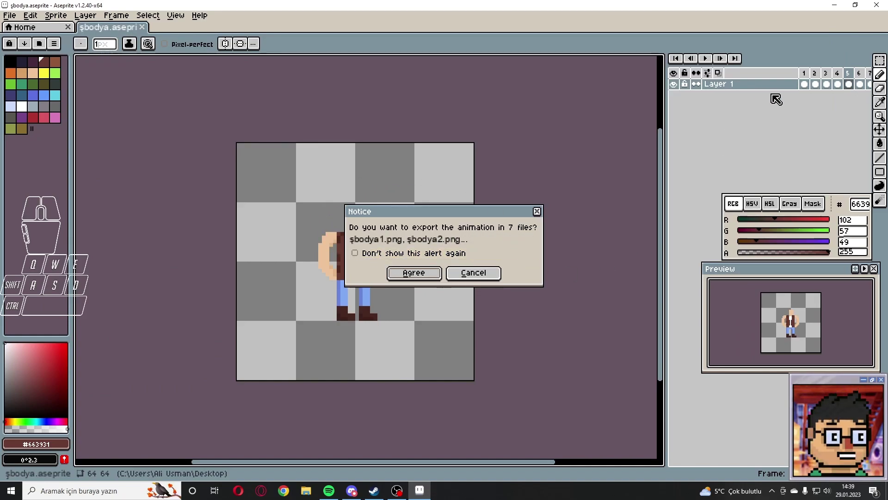
pyautogui.click(546, 214)
pyautogui.click(730, 171)
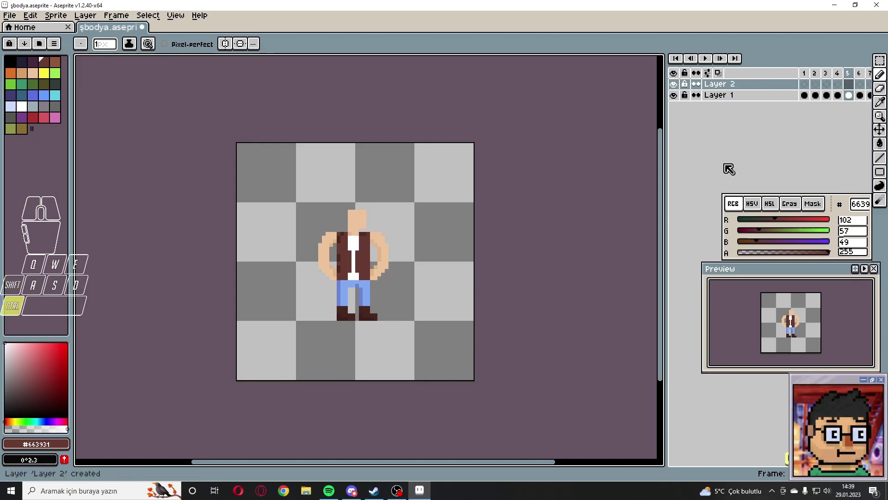
# Step: Repeat the PNG Save As and confirm saving the seven frame files despite the layers warning
pyautogui.press('ctrl+s')
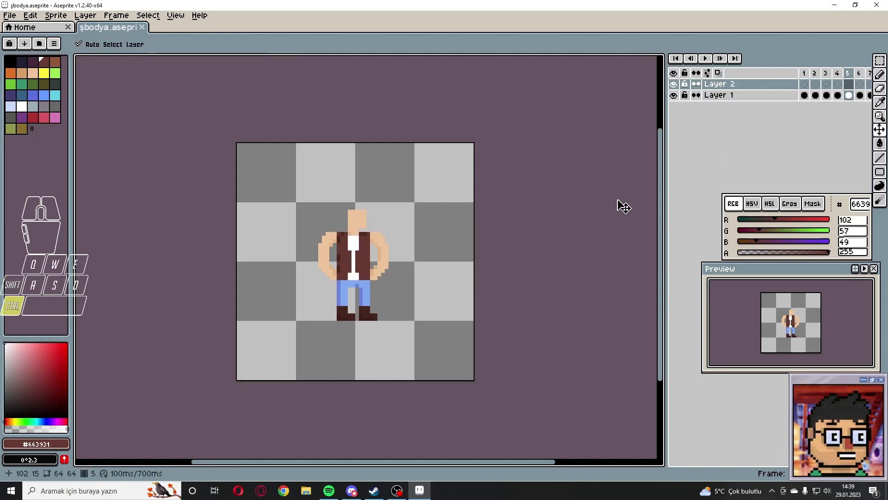
pyautogui.press('ctrl+shift+s')
pyautogui.click(175, 451)
pyautogui.click(132, 400)
pyautogui.click(753, 451)
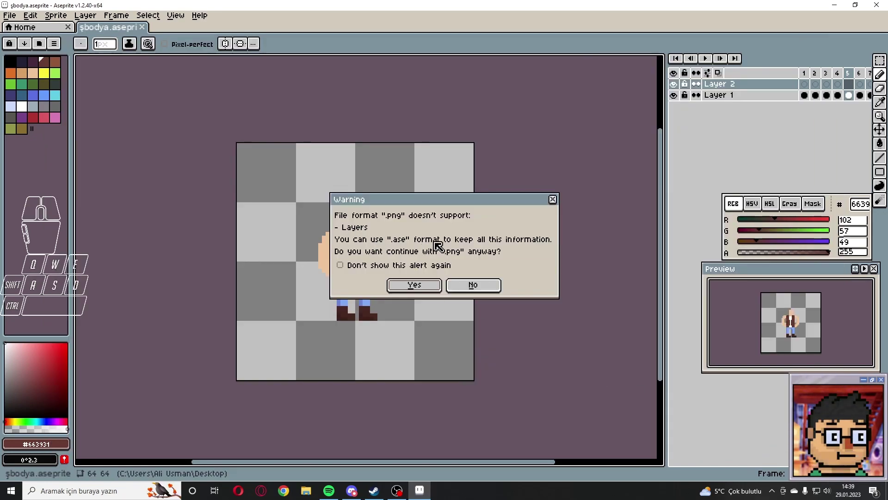
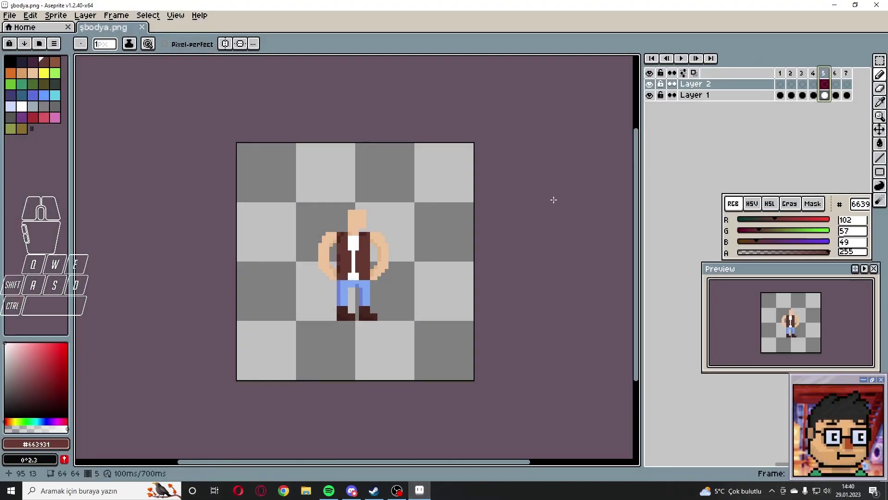
# Step: Export the animation as şbodya.gif with Animation Loop kept on, then minimize Aseprite
pyautogui.click(711, 88)
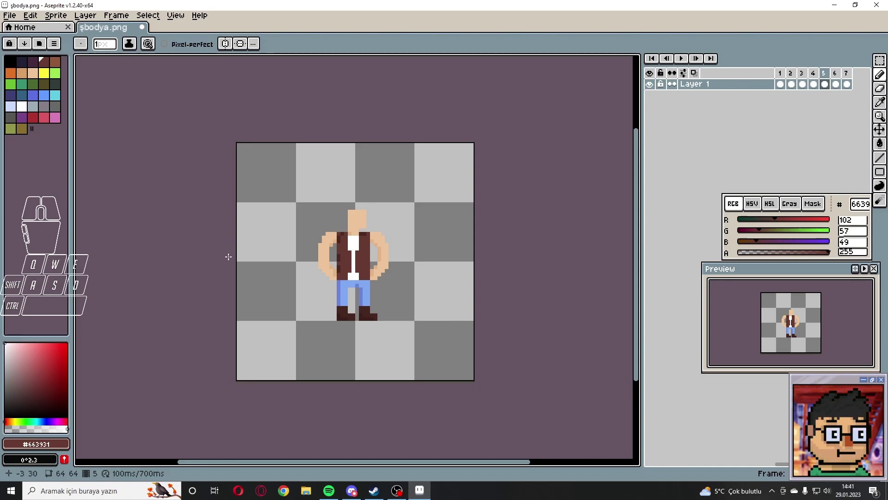
pyautogui.press('ctrl+shift+s')
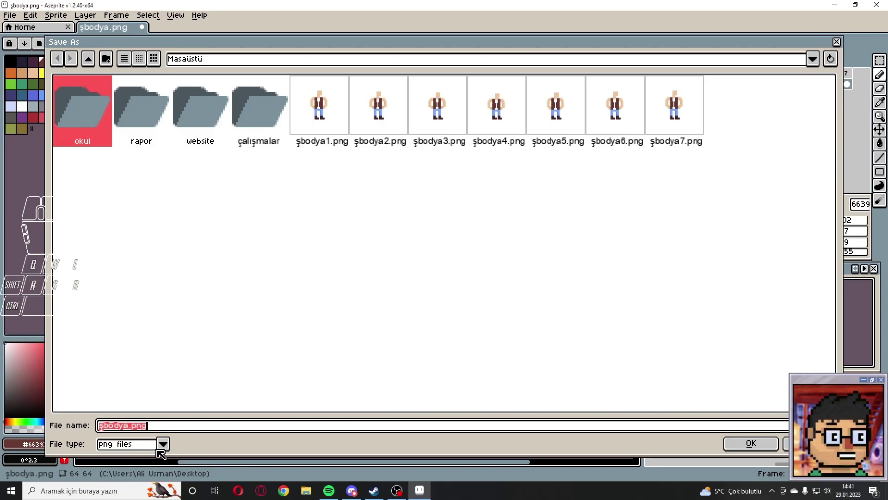
pyautogui.click(172, 448)
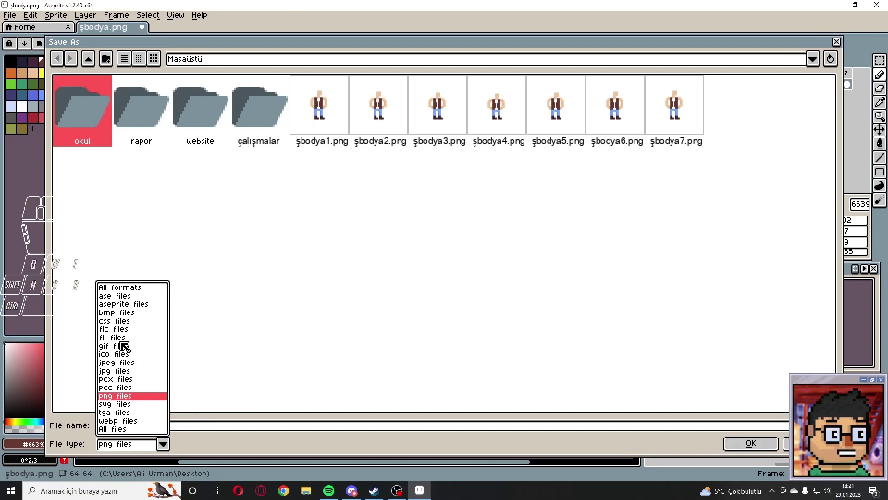
pyautogui.click(126, 351)
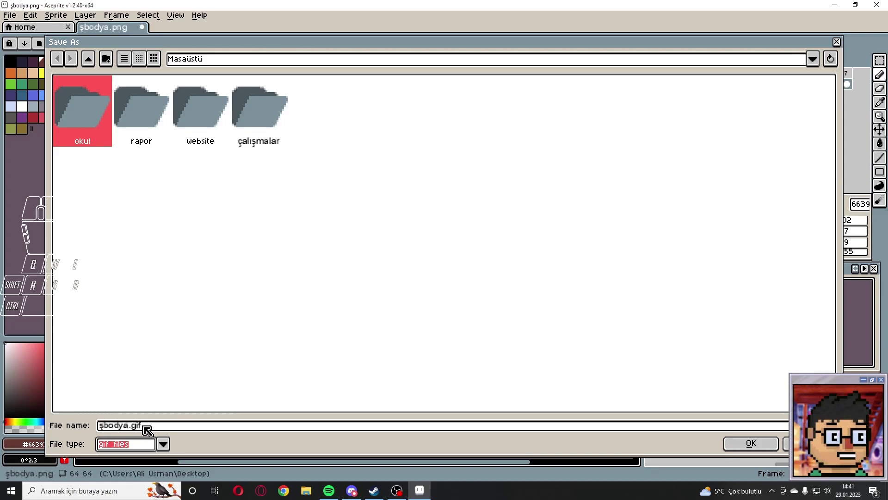
pyautogui.click(762, 444)
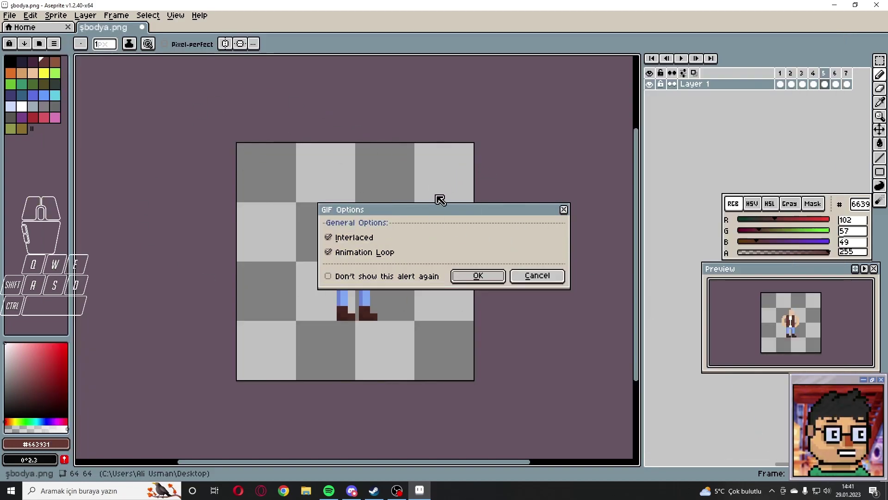
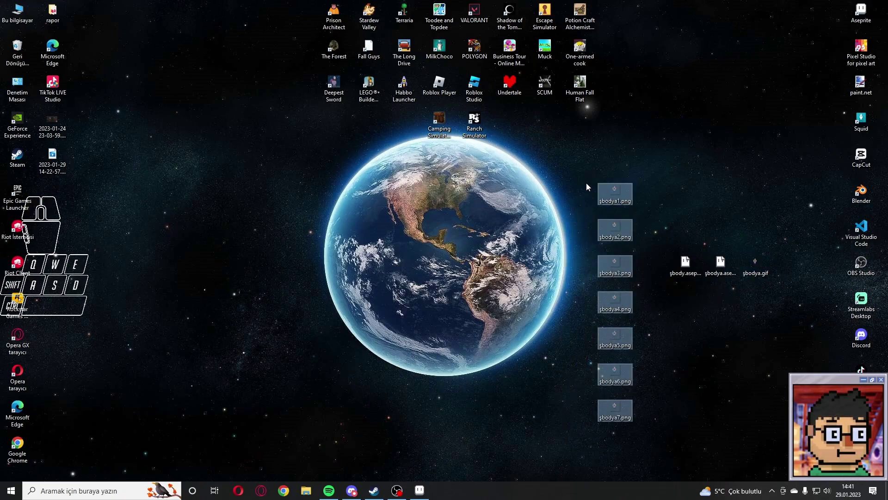
pyautogui.click(619, 196)
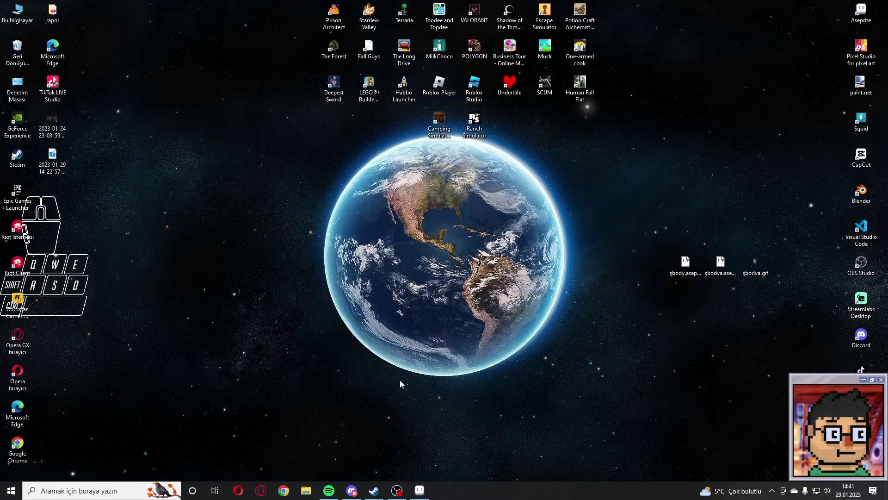
# Step: Preview şbodya.gif in Photos, then view şbodya.webp in the browser
pyautogui.doubleClick(754, 262)
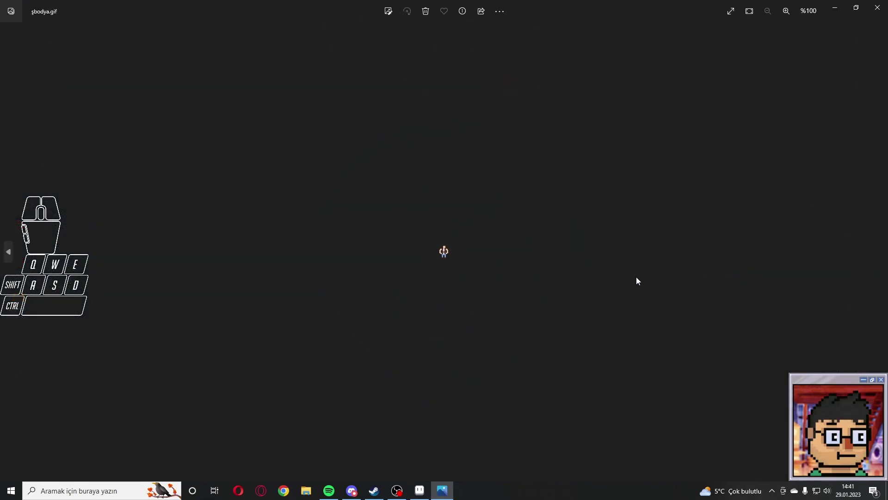
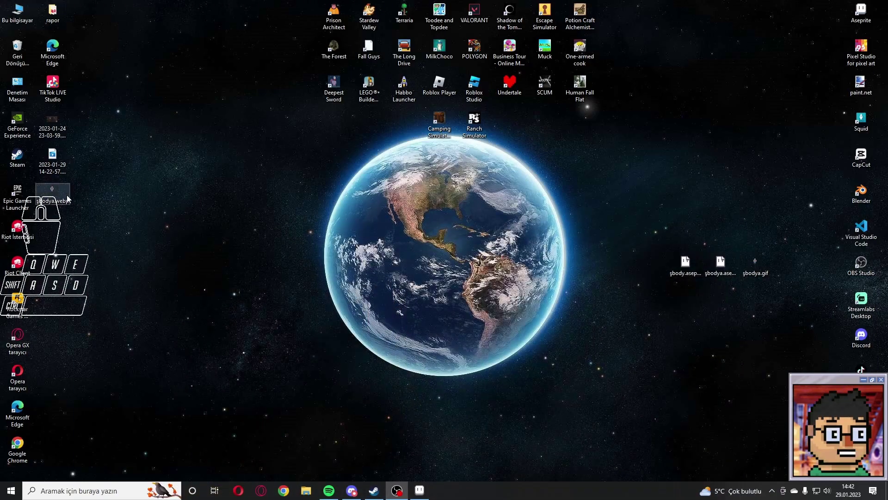
pyautogui.doubleClick(59, 194)
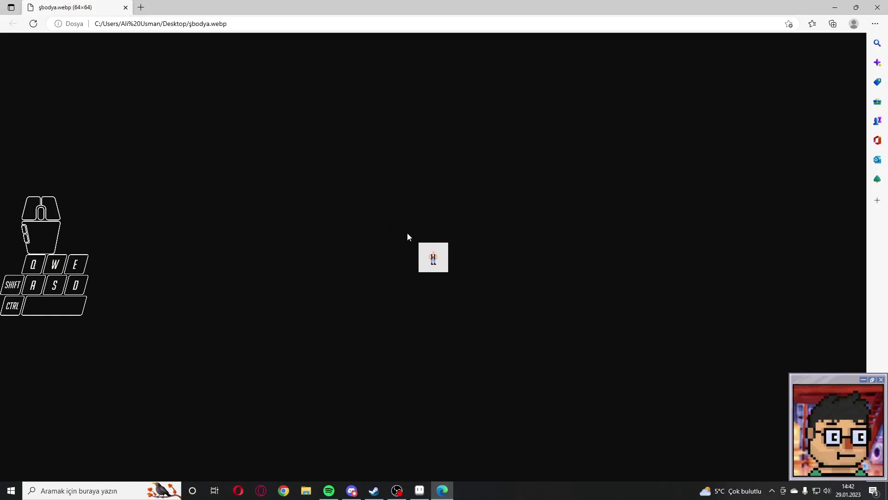